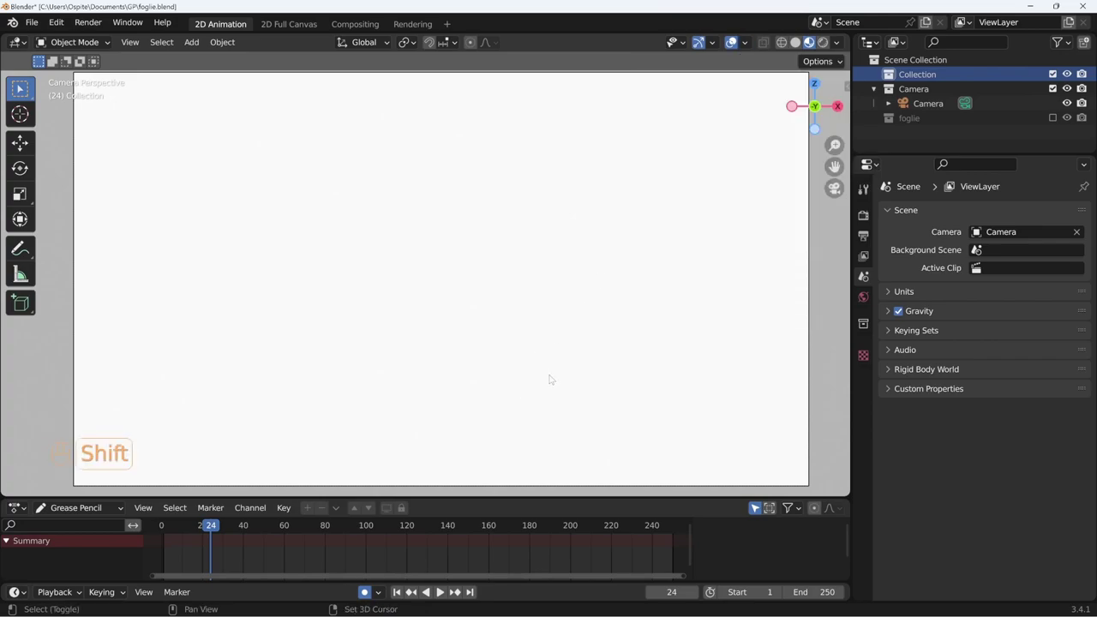
Add a blank grease pencil object and move its drawing keyframe and the current frame to frame 1.
key(shift+a)
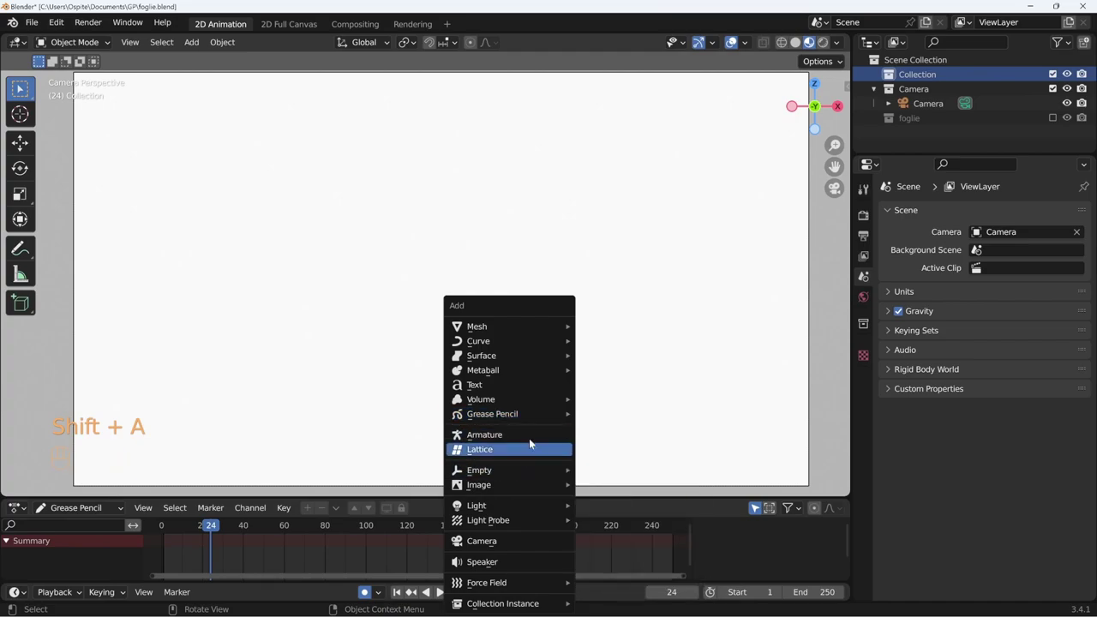
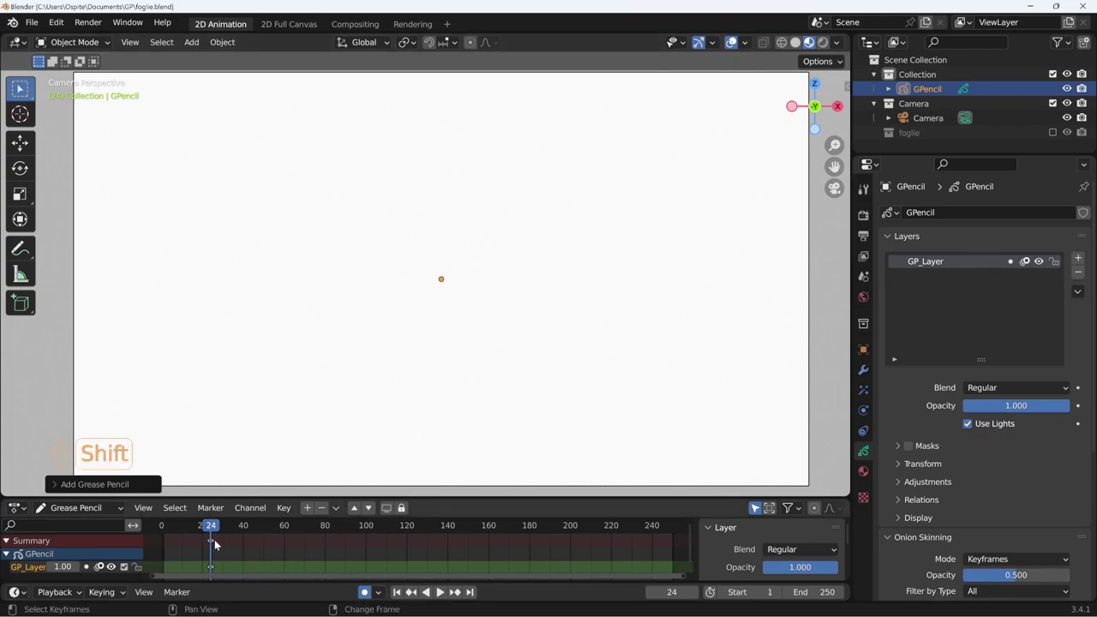
key(shift+Left)
click(214, 545)
key(g)
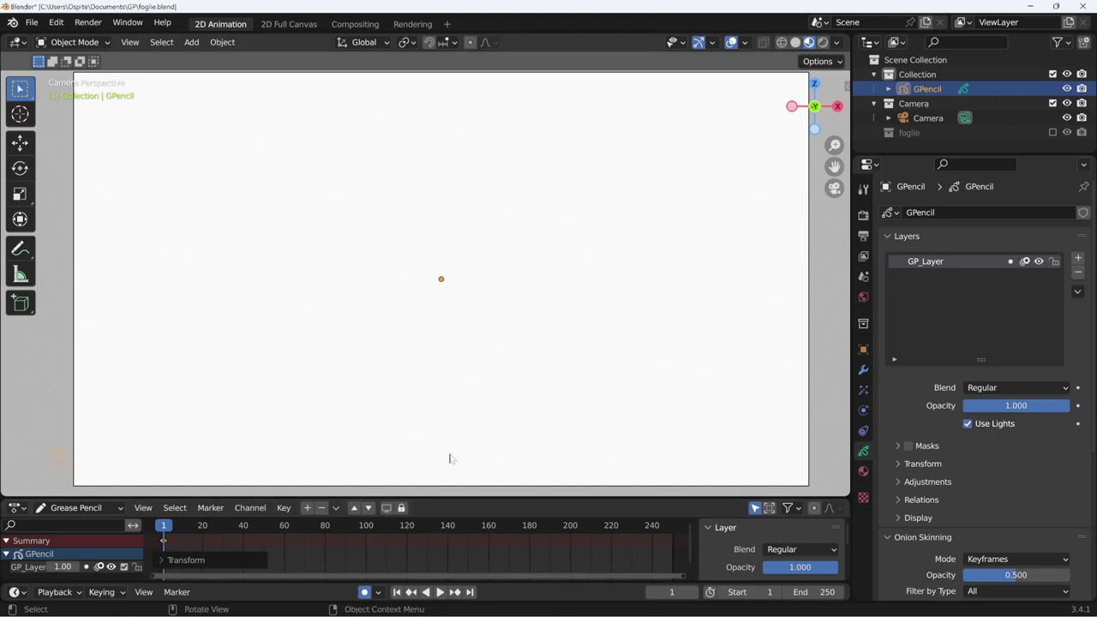
Switch the grease pencil object into Draw Mode via the mode pie menu.
key(ctrl+Tab)
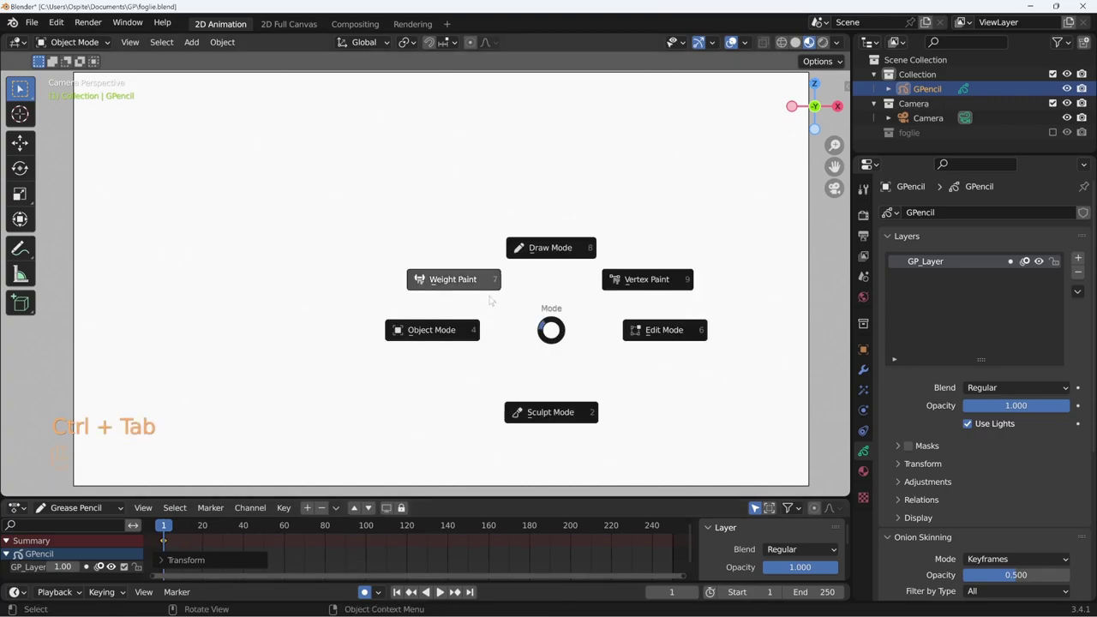
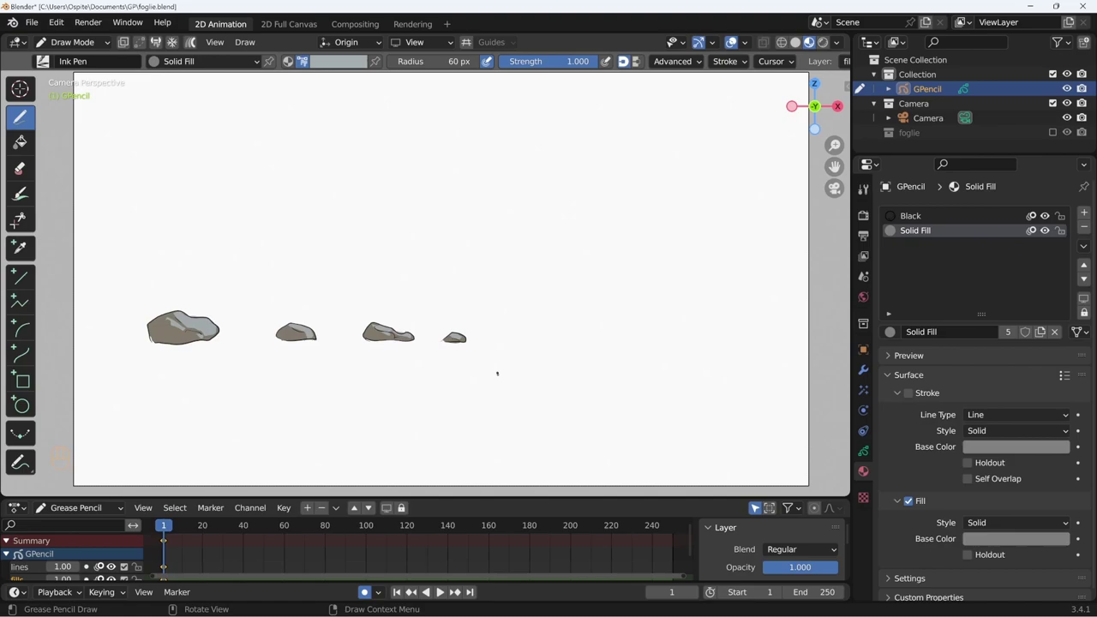
Draw with the Black material in green and enlarge the Ink Pen brush radius to 118 px.
click(925, 219)
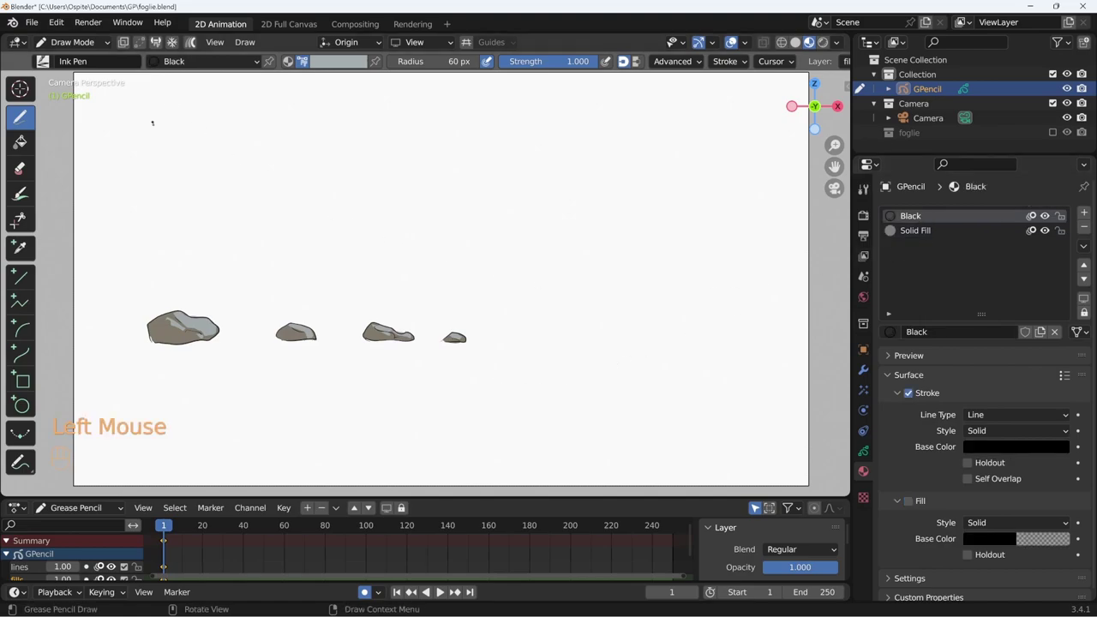
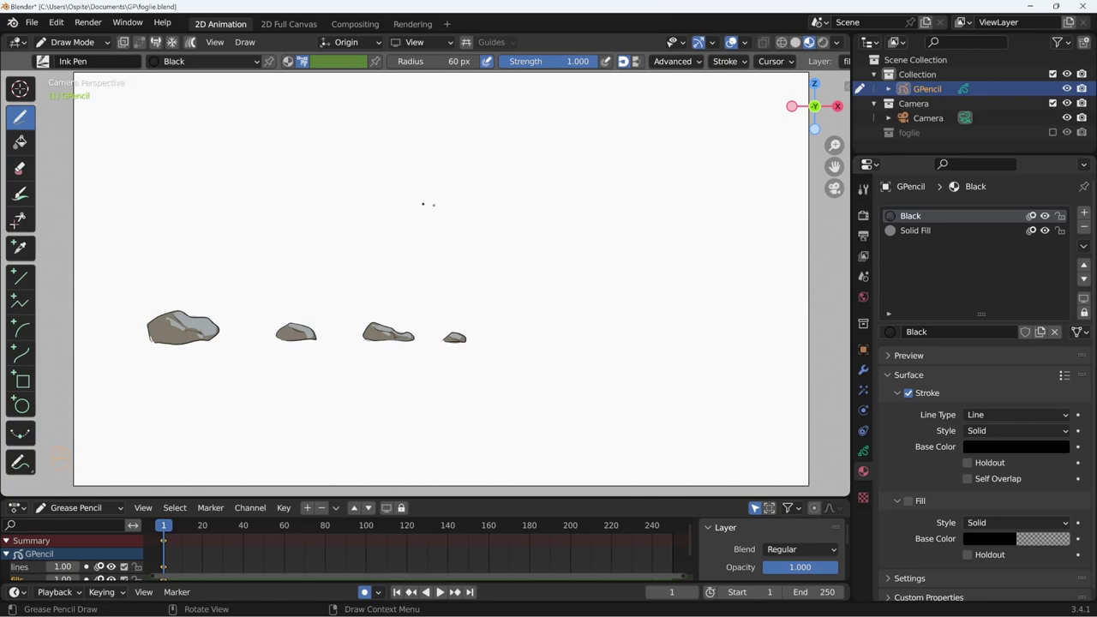
key(f)
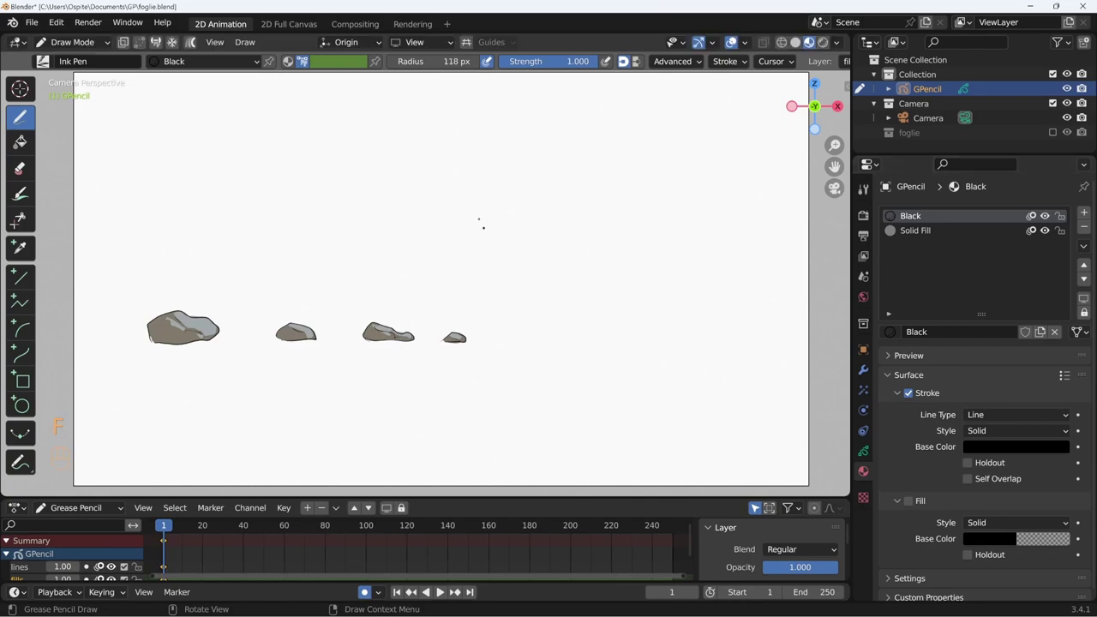
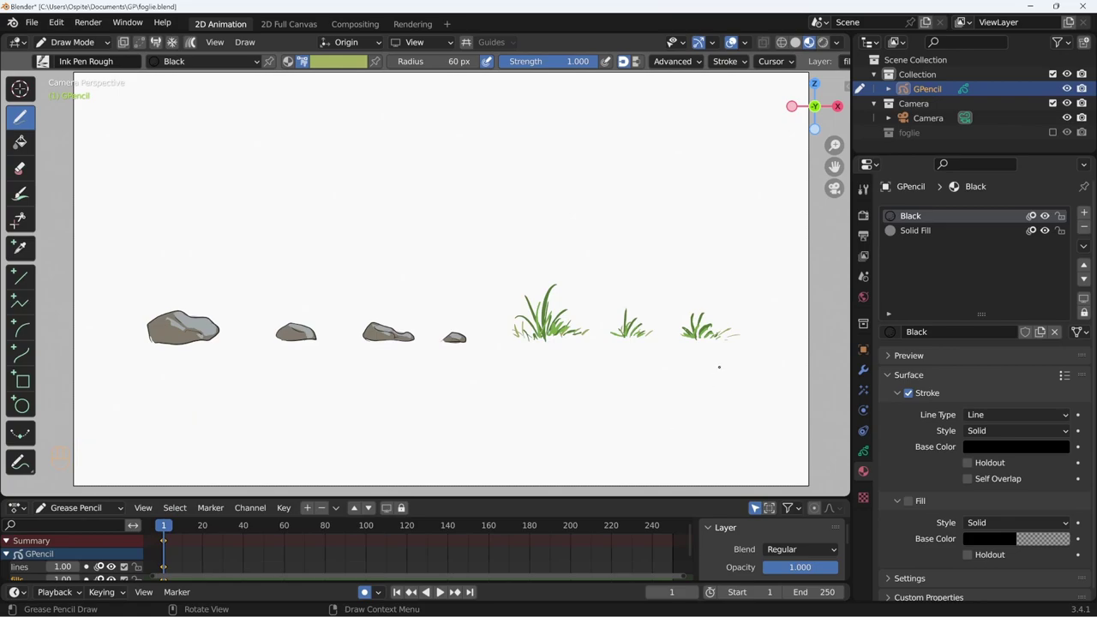
Enter Edit Mode and separate the selected grass tuft into its own object GPencil.001.
key(ctrl+Tab)
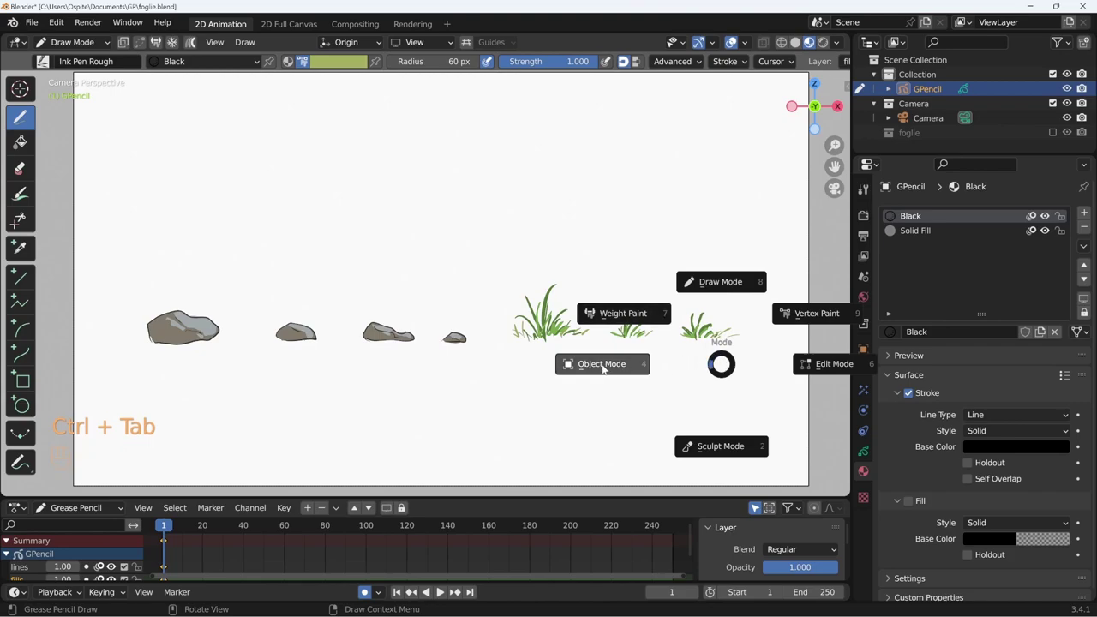
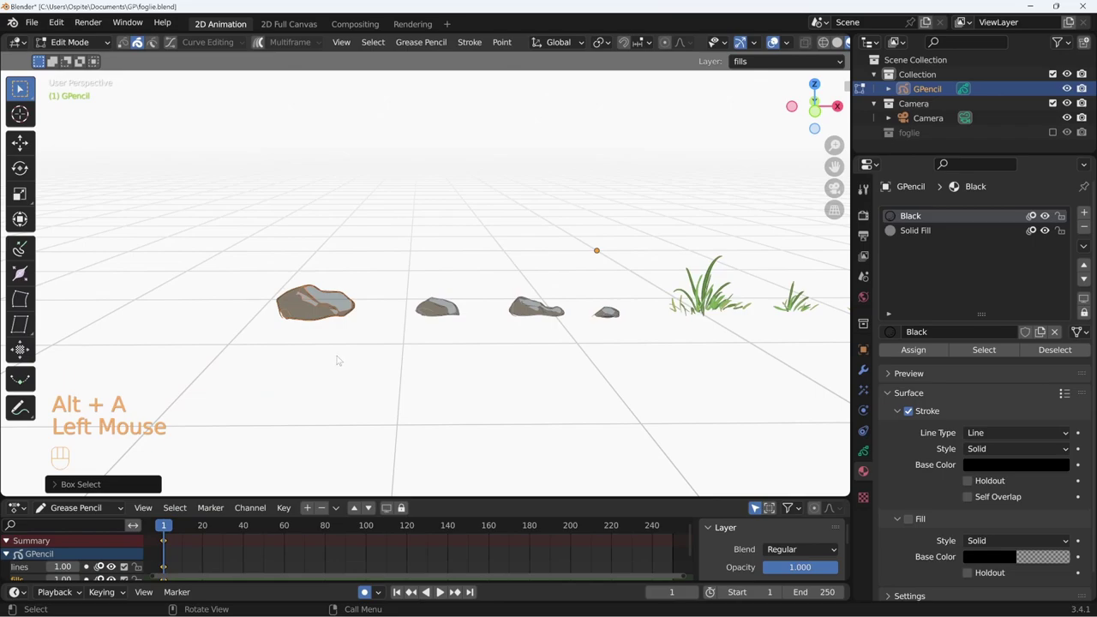
key(p)
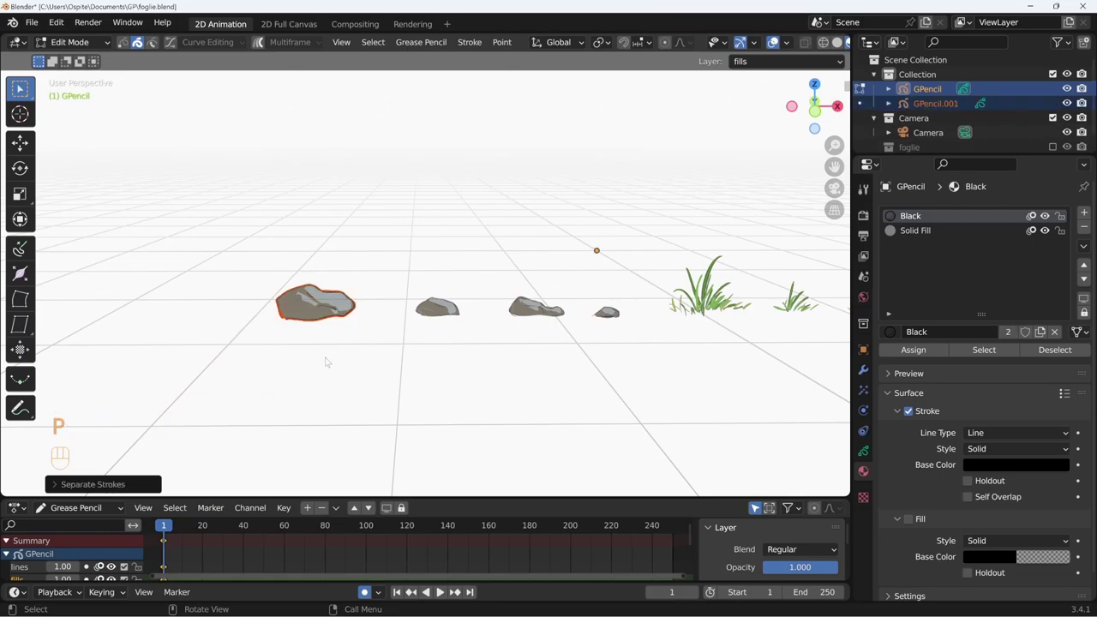
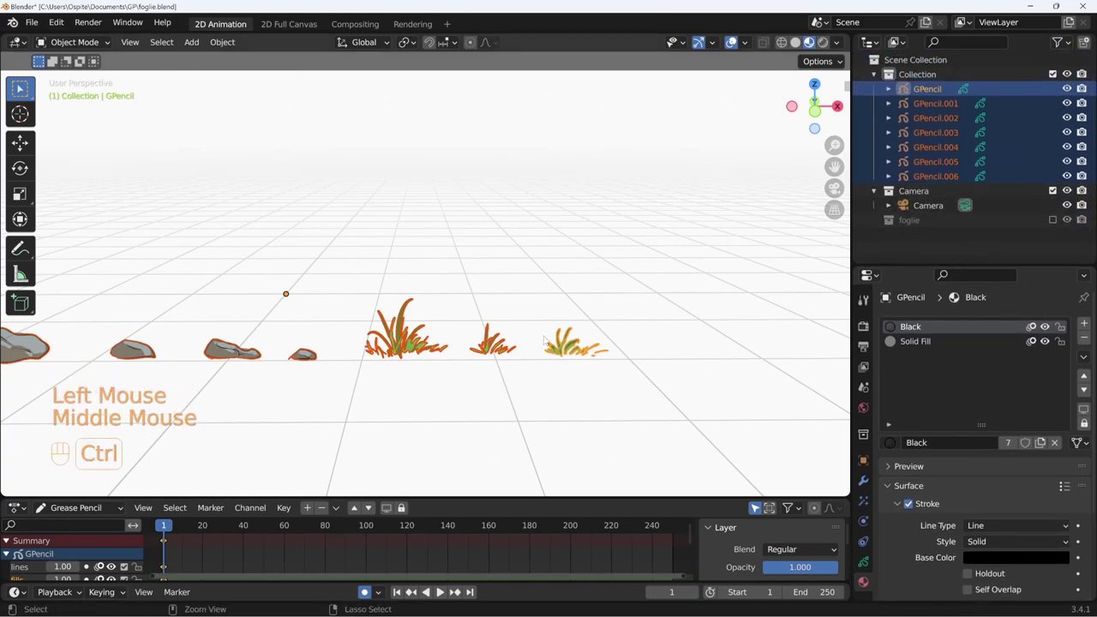
Batch rename the seven pieces to elementi and move them into a new 'elementi terreno' collection.
key(ctrl+F2)
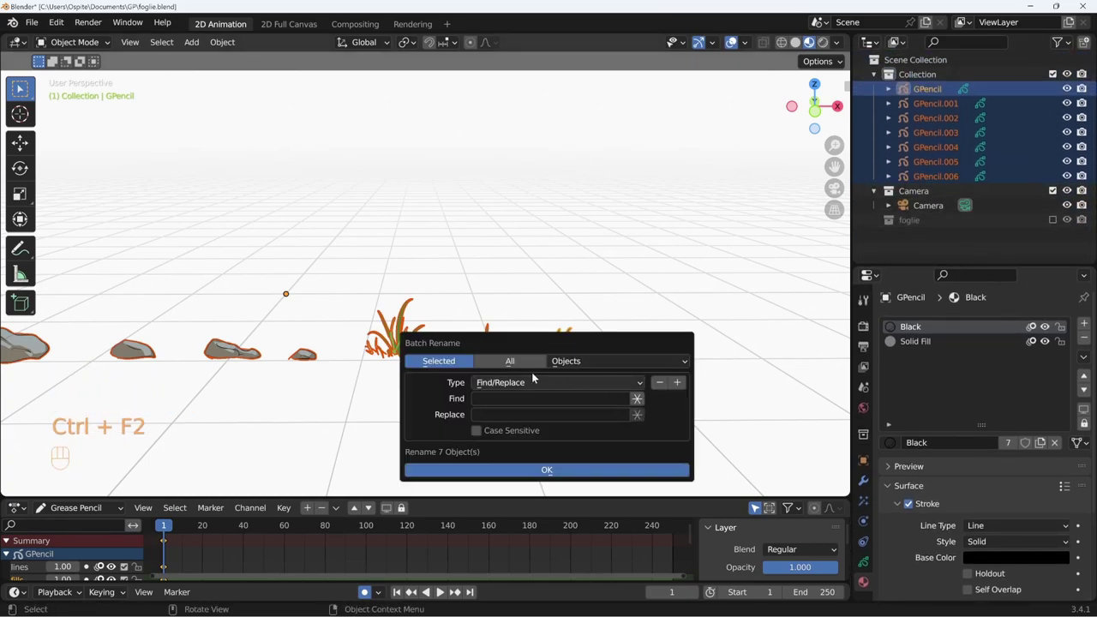
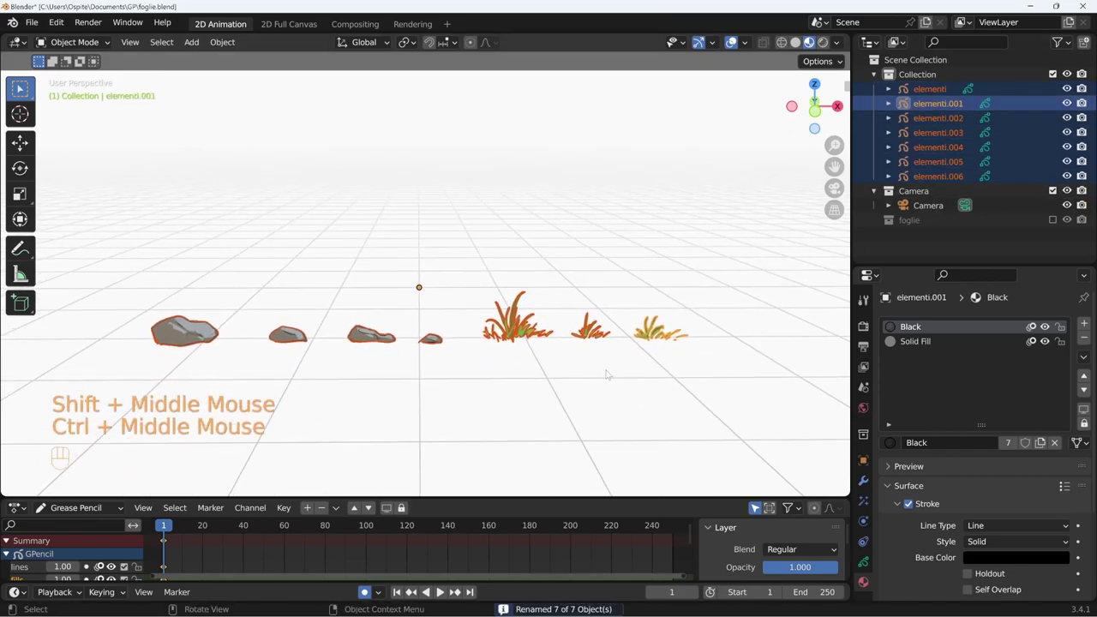
key(m)
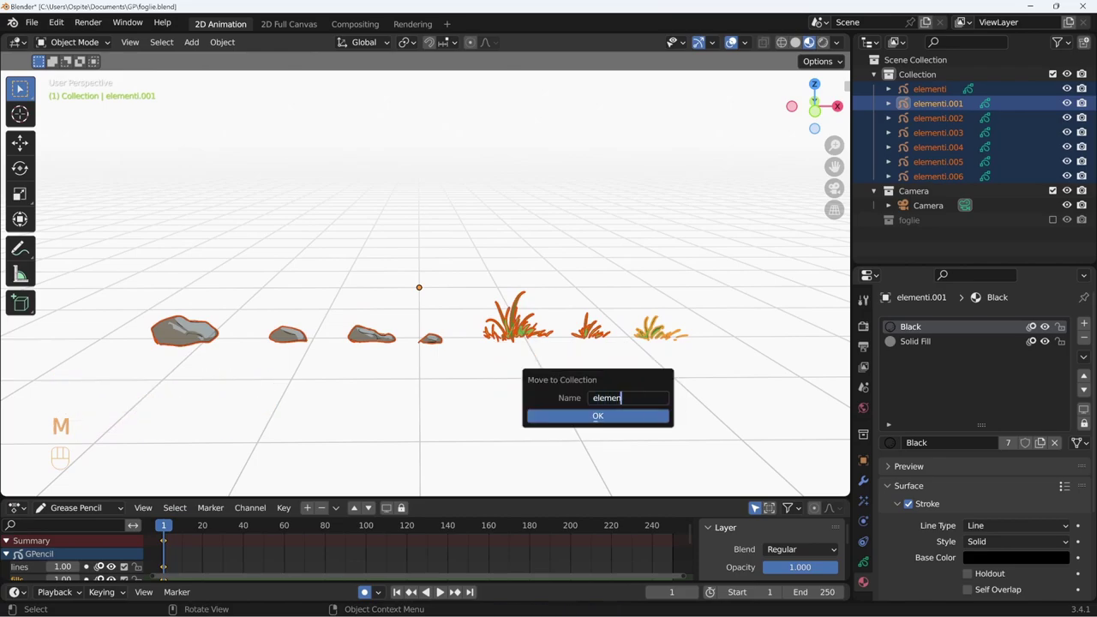
key(r)
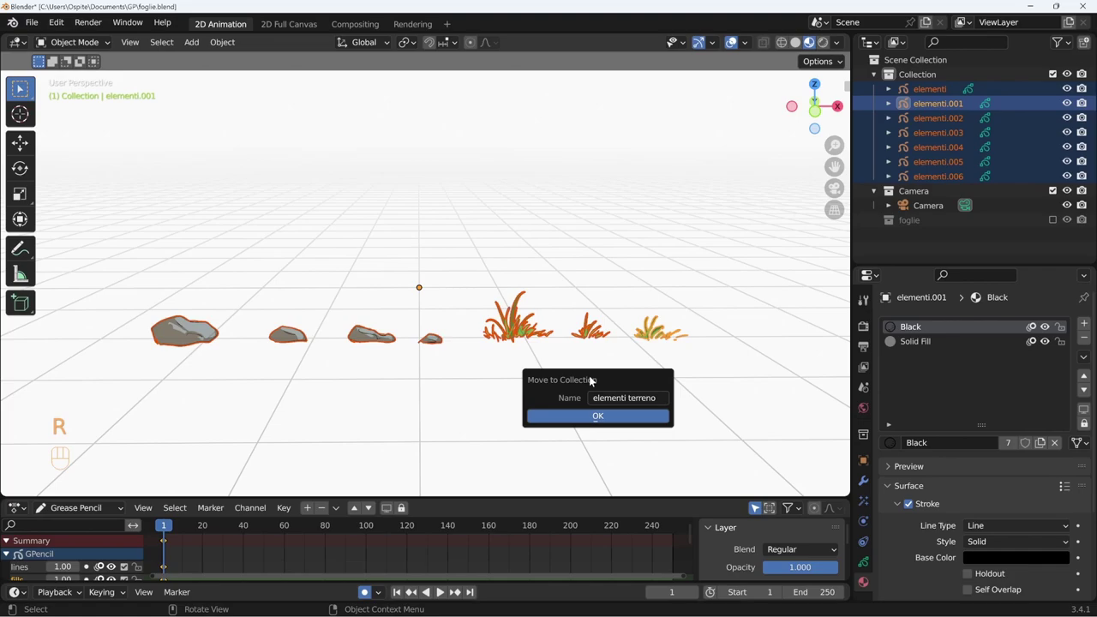
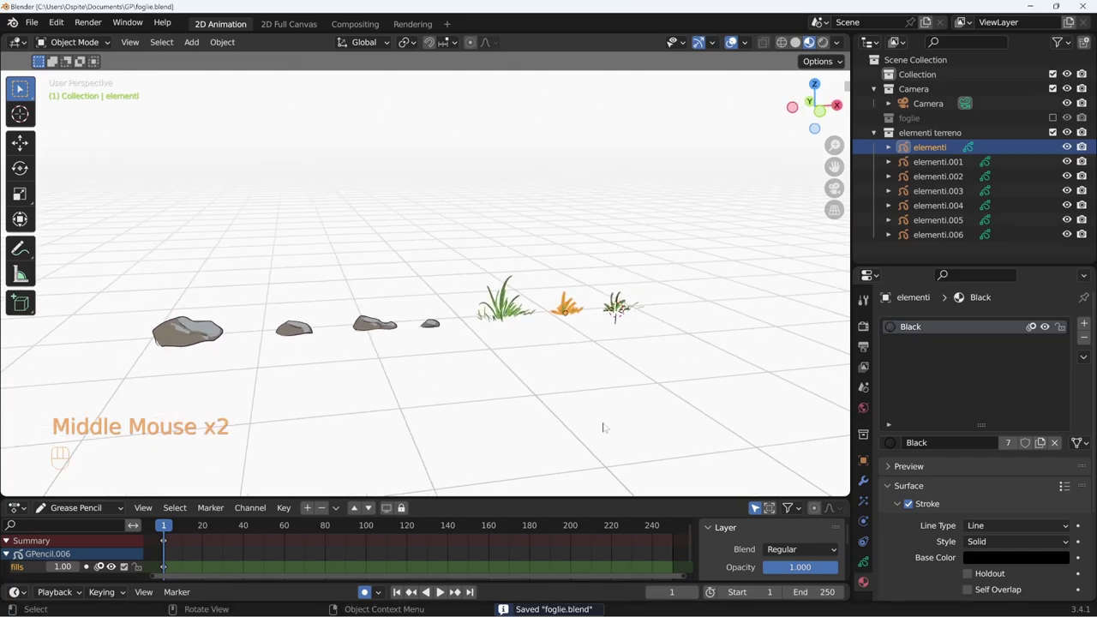
Add a Plane mesh to the active Collection and scale it up as the ground.
click(924, 76)
key(shift+a)
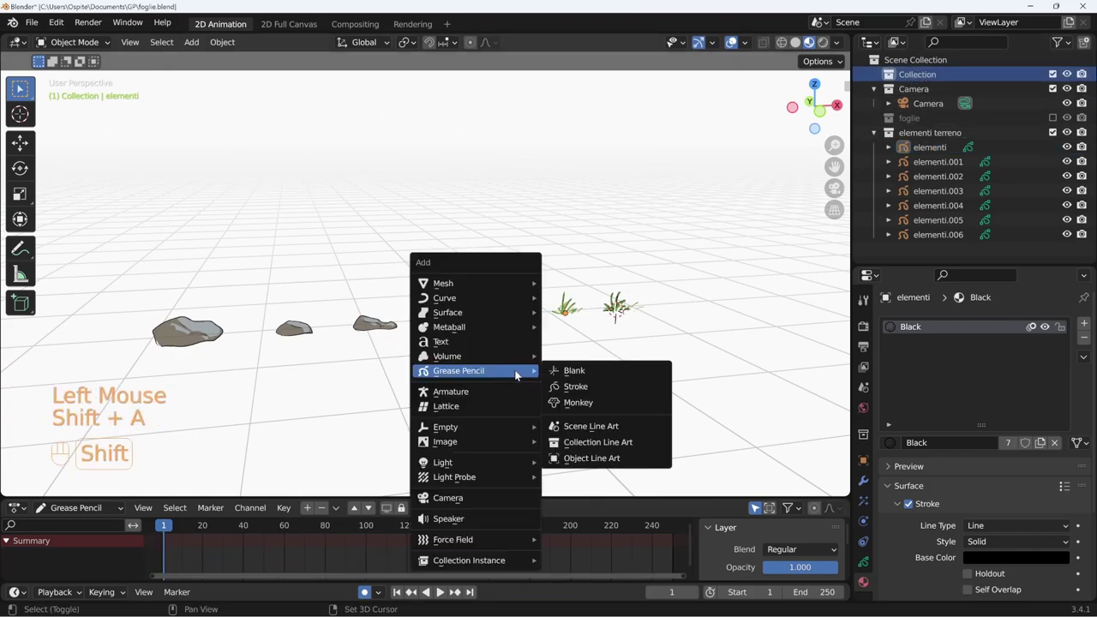
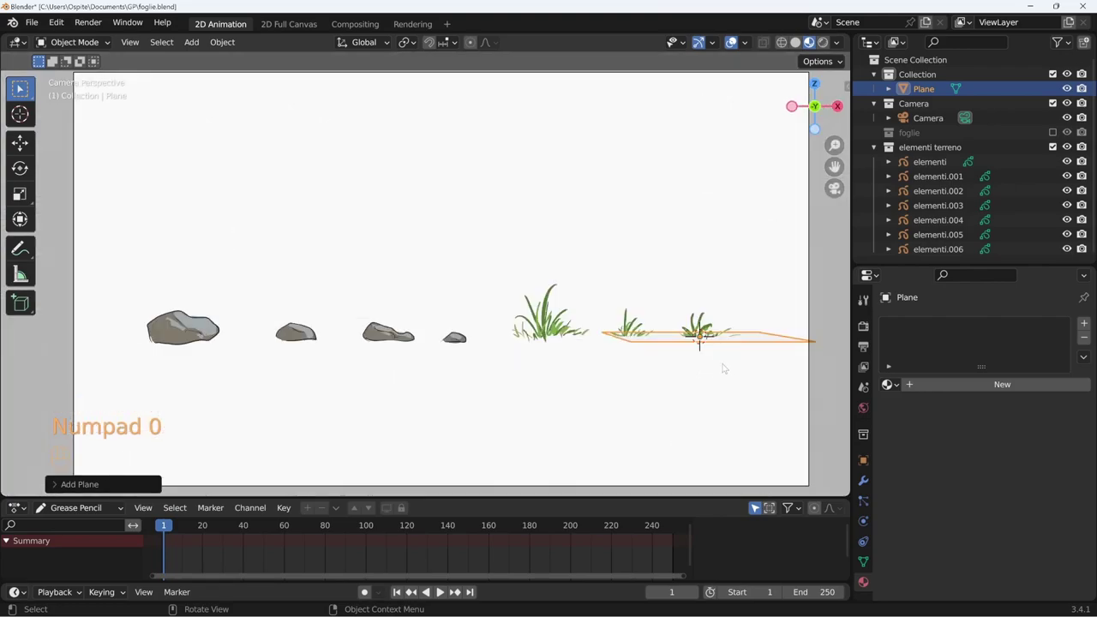
key(shift+s)
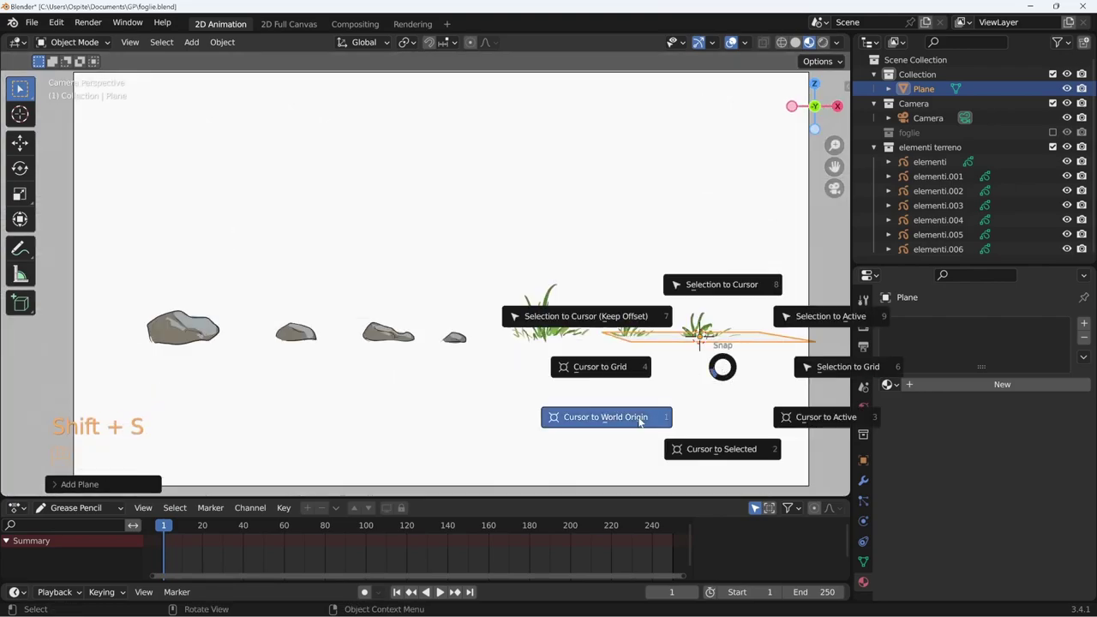
key(shift+s)
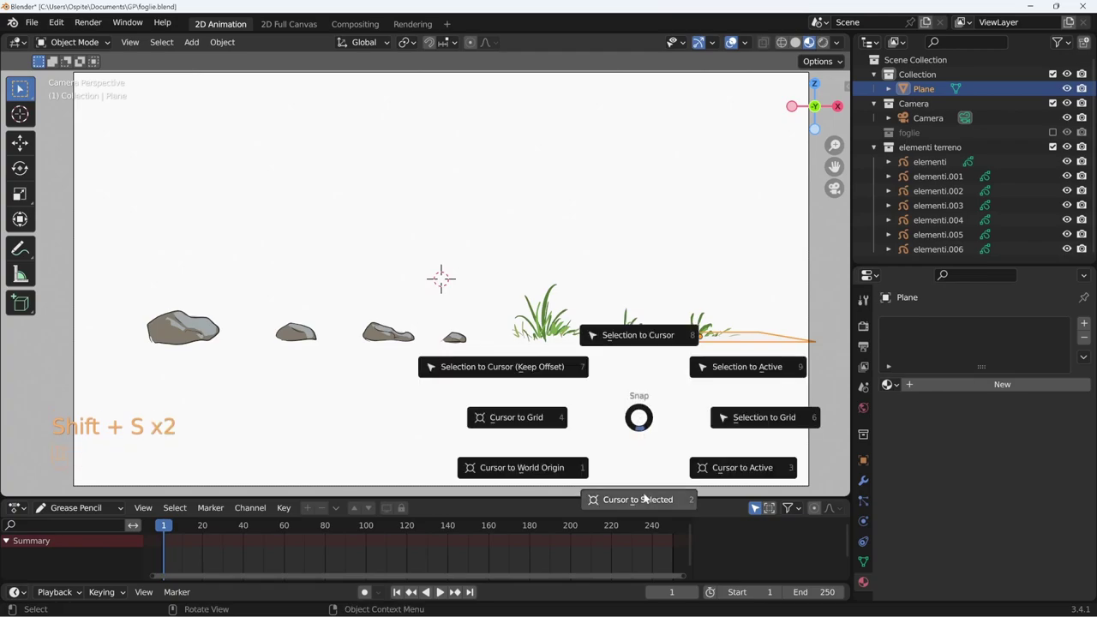
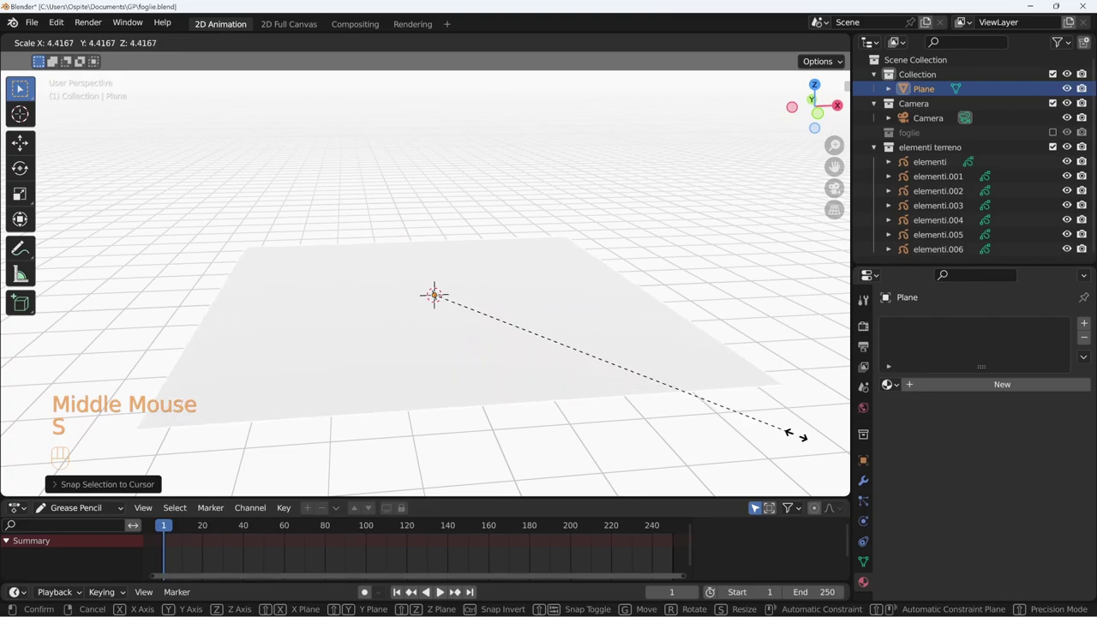
From camera view, lower the plane below the grass and push it back toward the horizon.
key(KP_0)
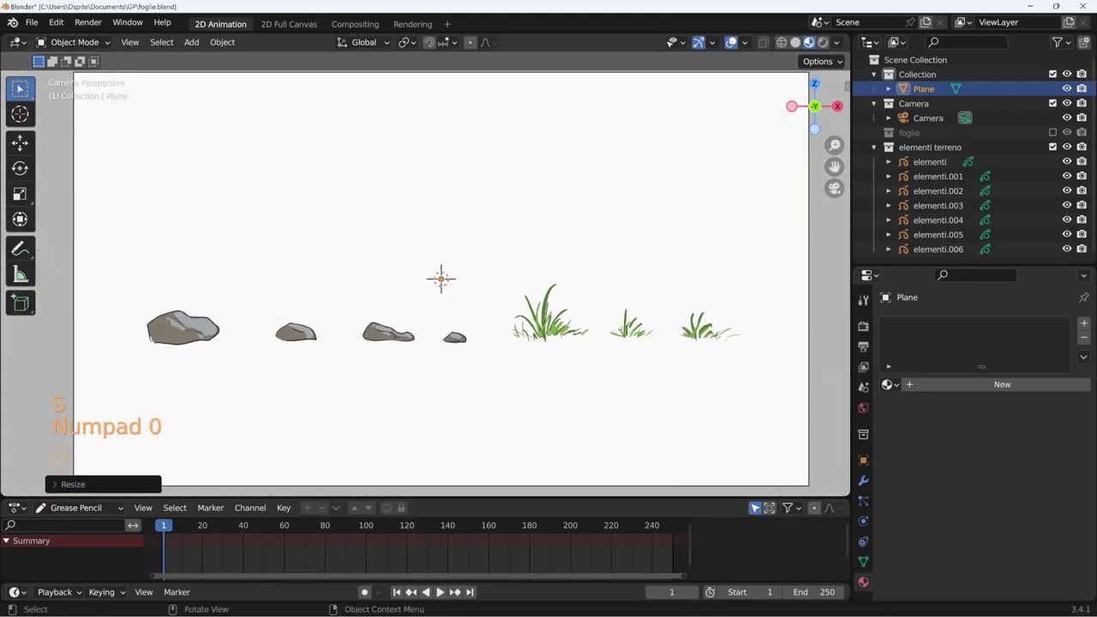
key(g)
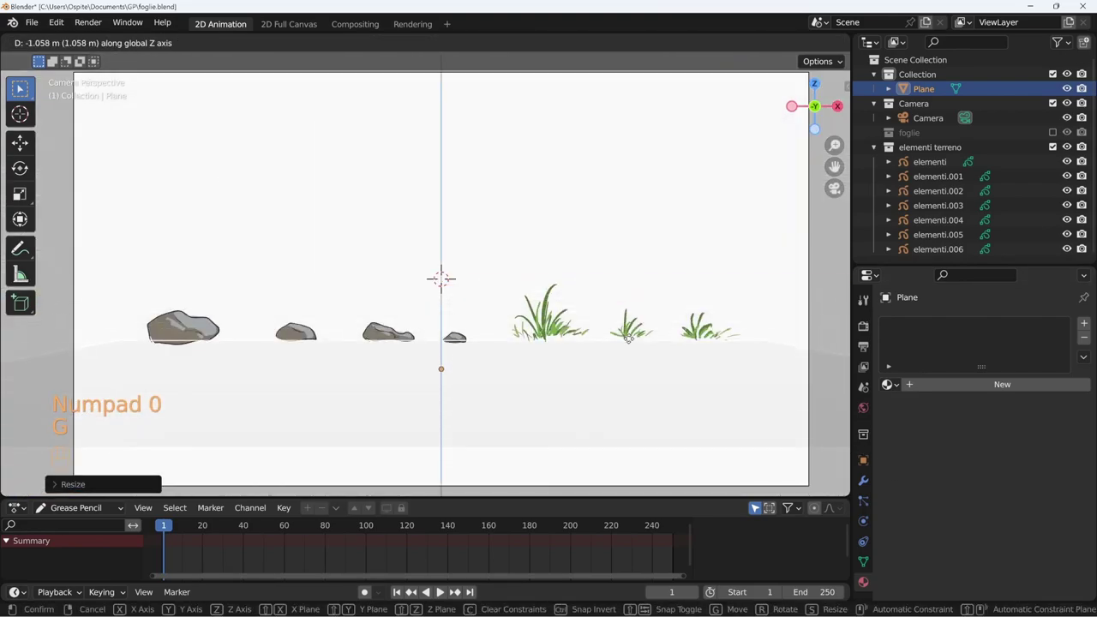
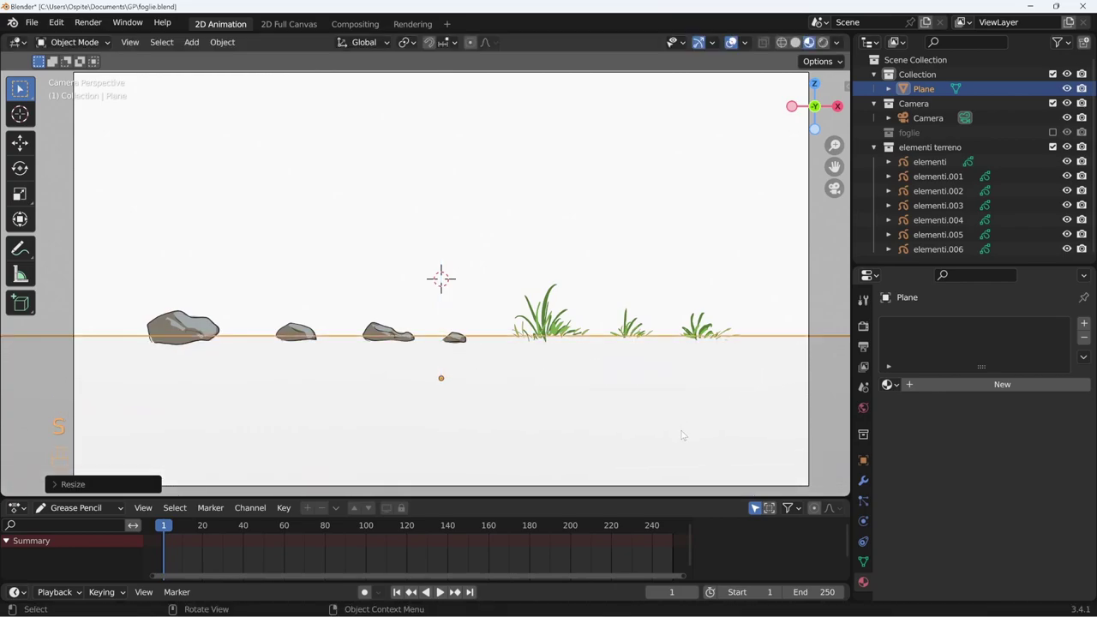
key(g)
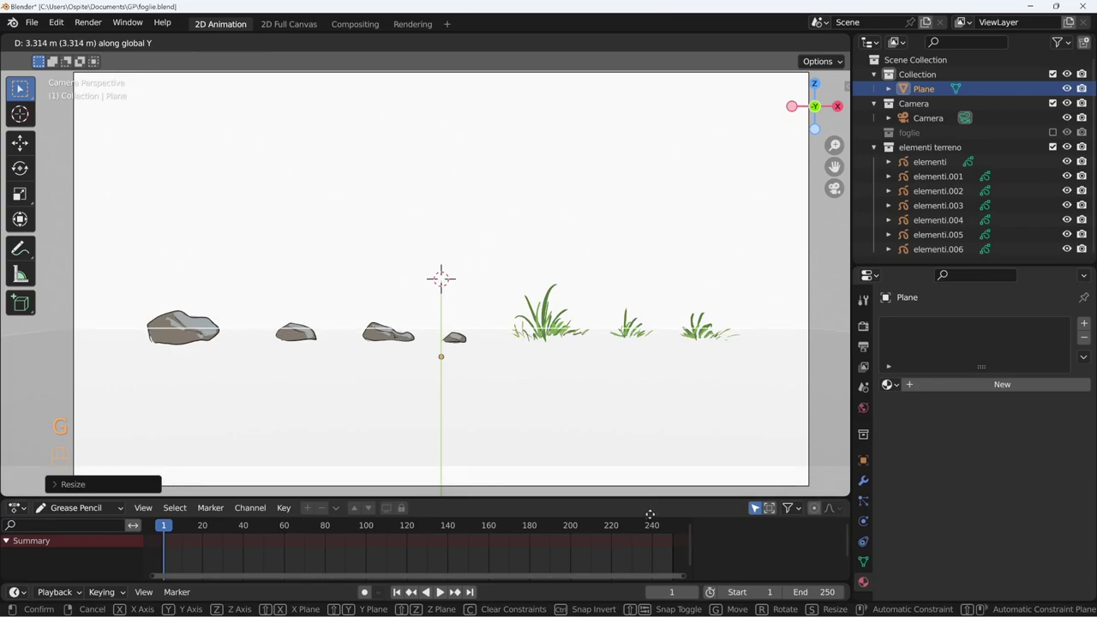
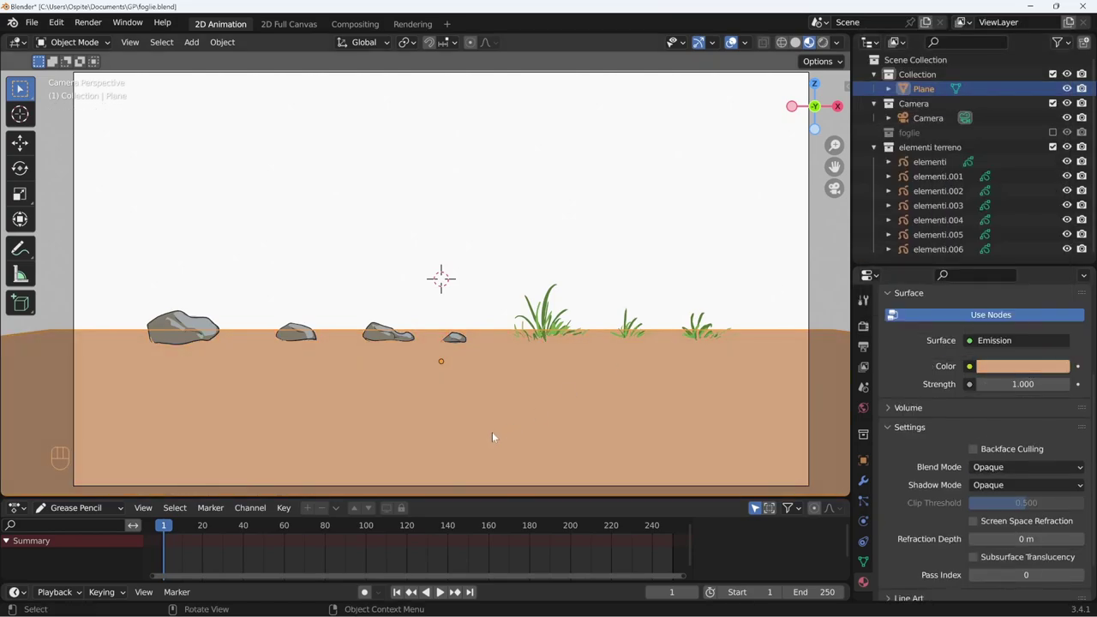
Preview the tan emission ground material with Rendered viewport shading.
click(825, 47)
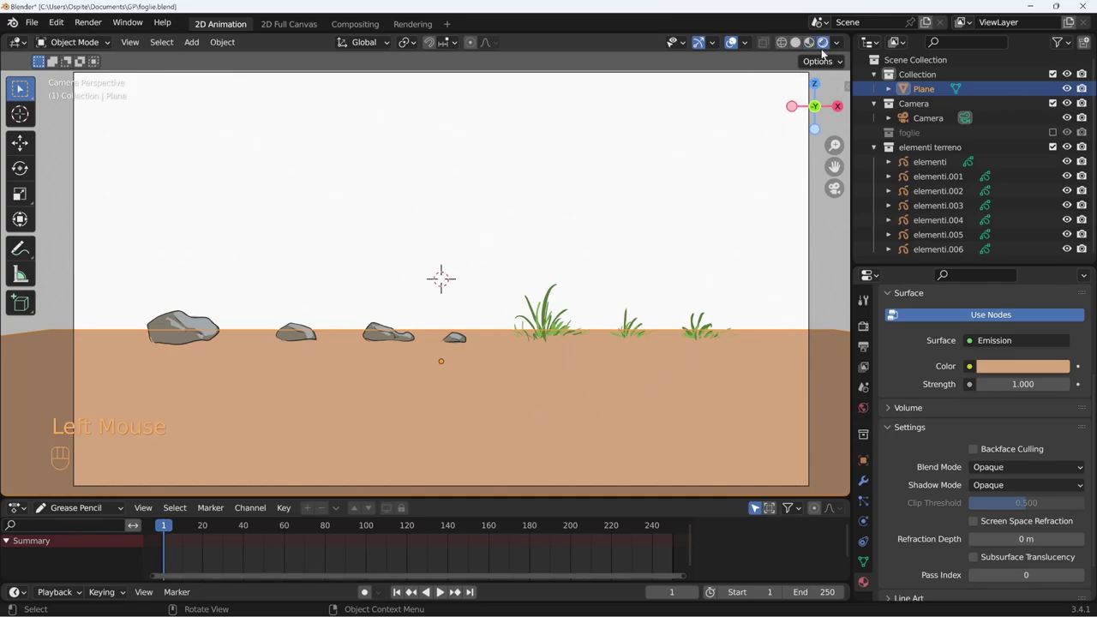
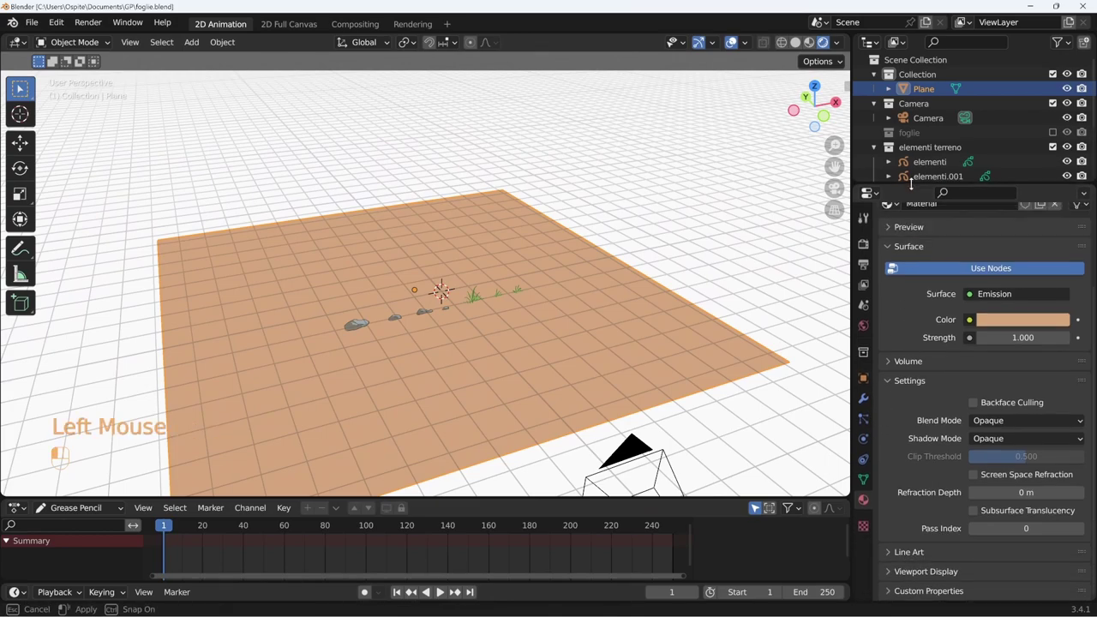
Add a hair particle system of 100 particles to the plane rendered as collection instances.
click(866, 421)
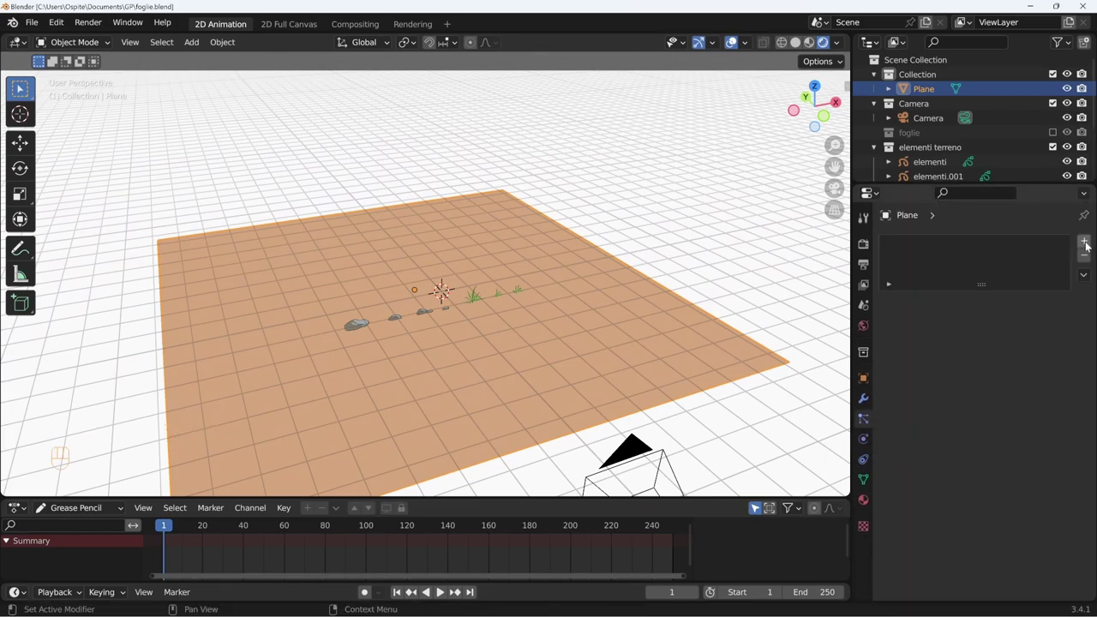
click(1087, 245)
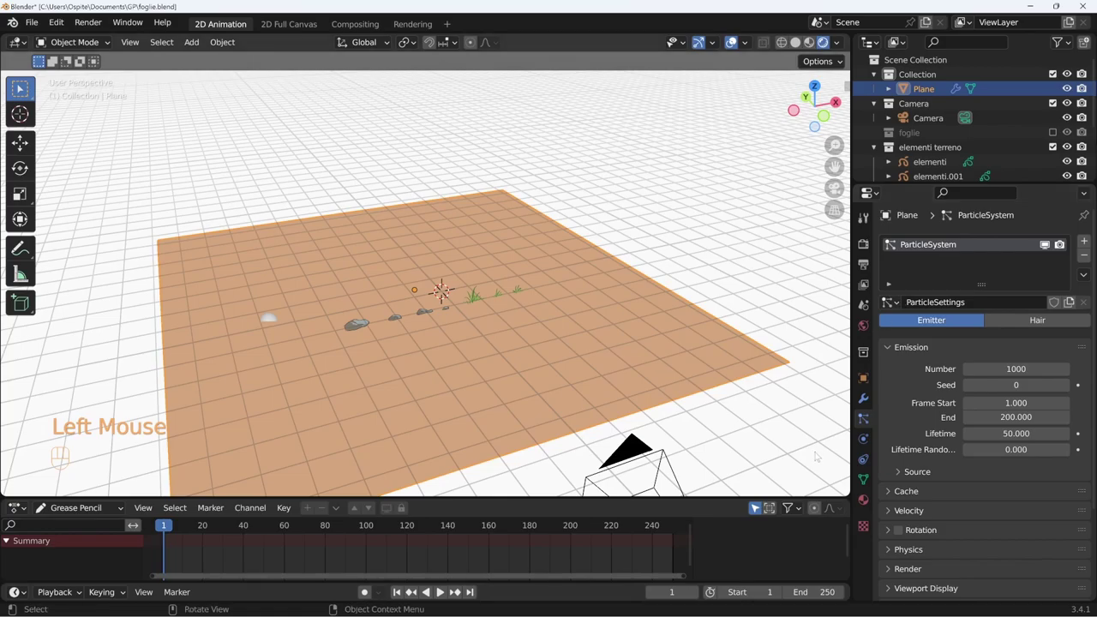
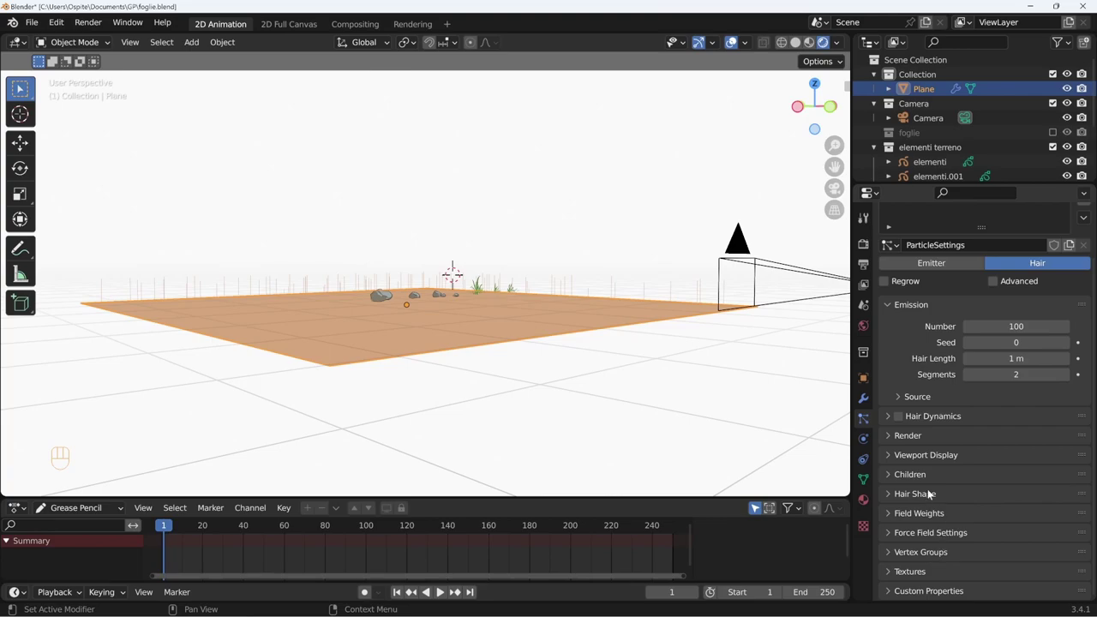
click(912, 437)
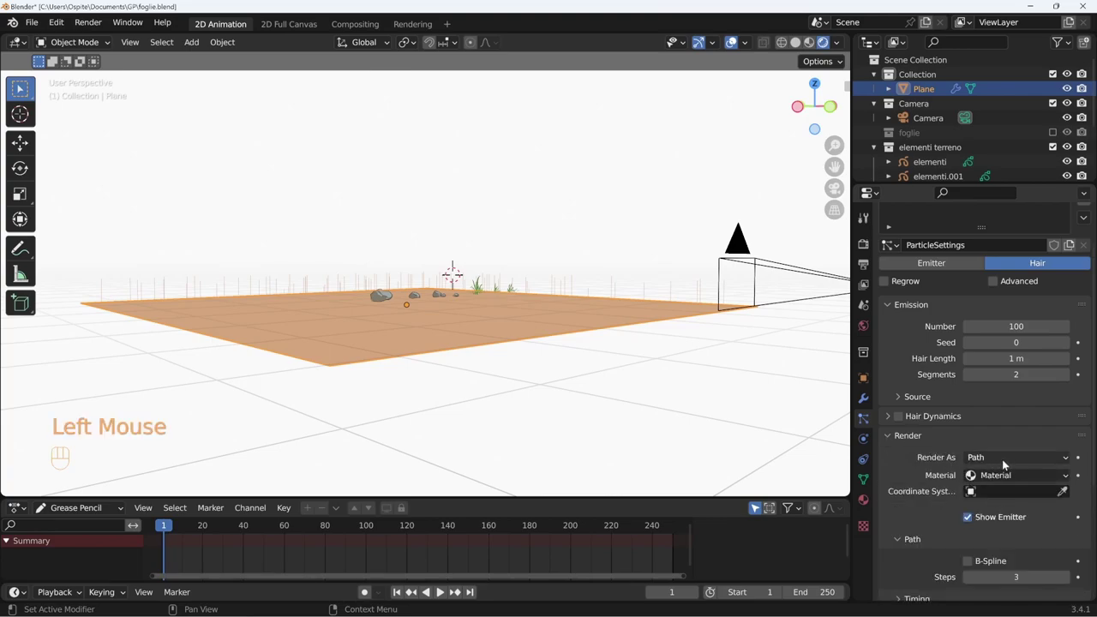
drag(1008, 464, 1003, 514)
drag(1021, 464, 997, 524)
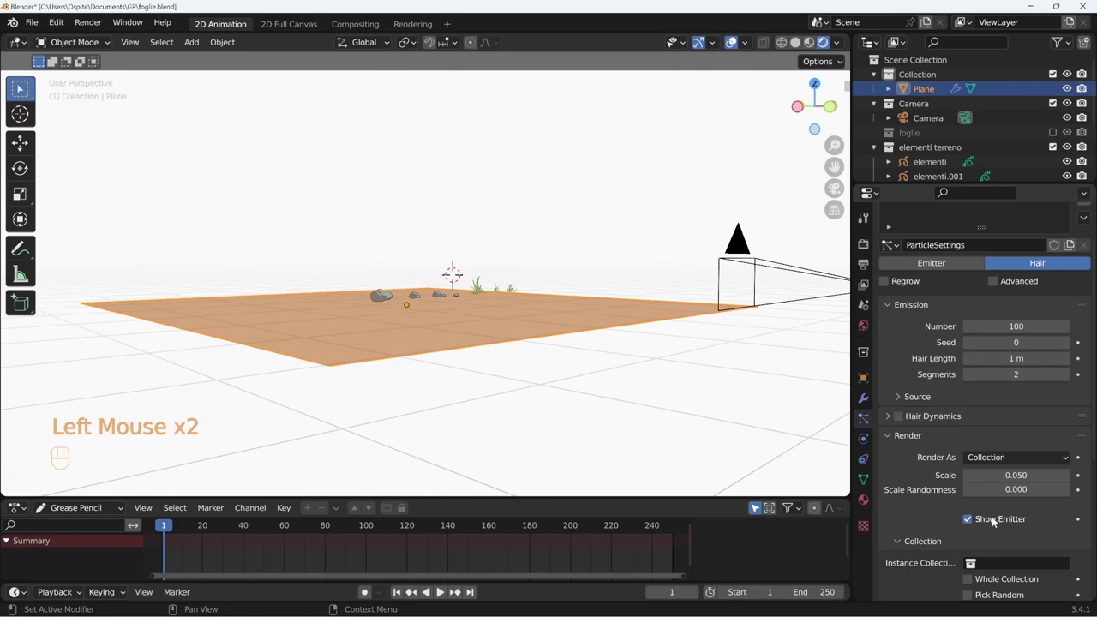
middle_click(1034, 515)
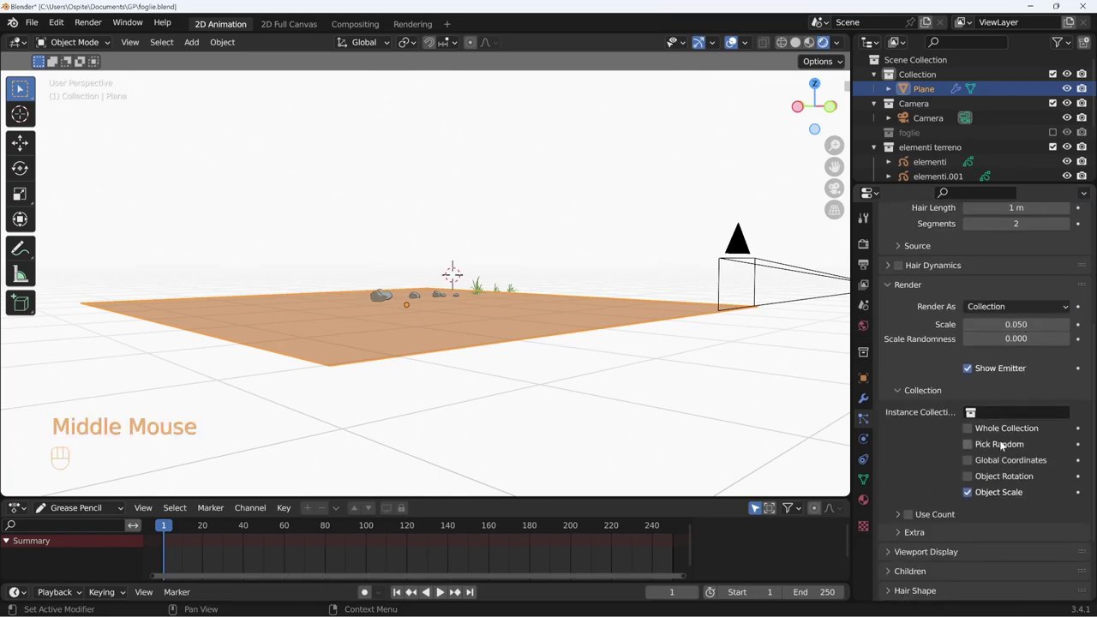
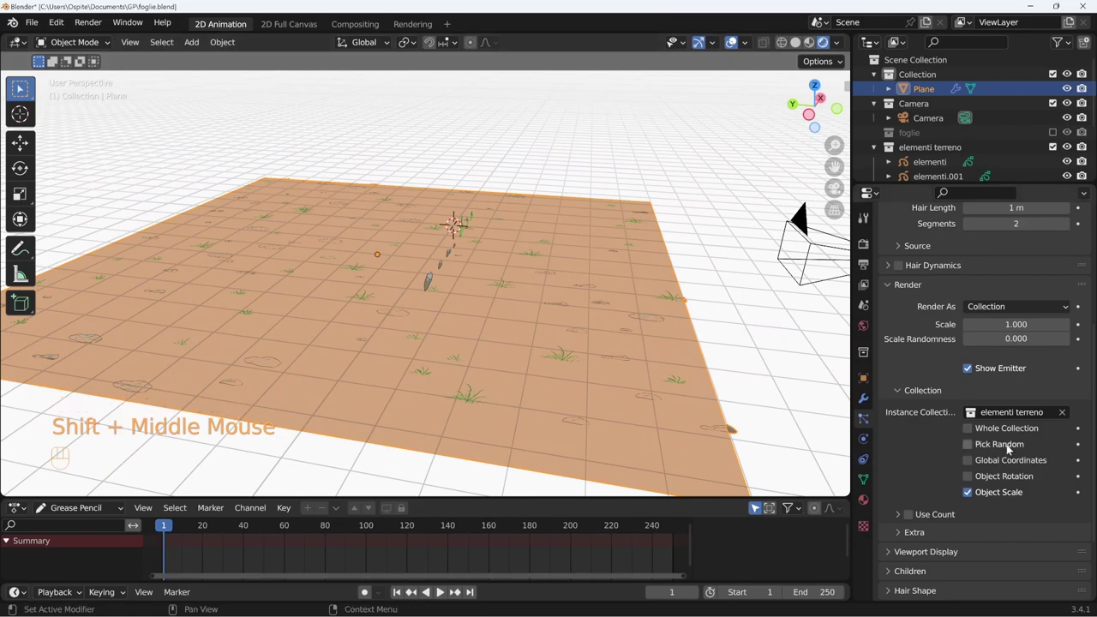
Enable Pick Random so grass and rocks are mixed across the plane at 1.0 scale.
click(1001, 446)
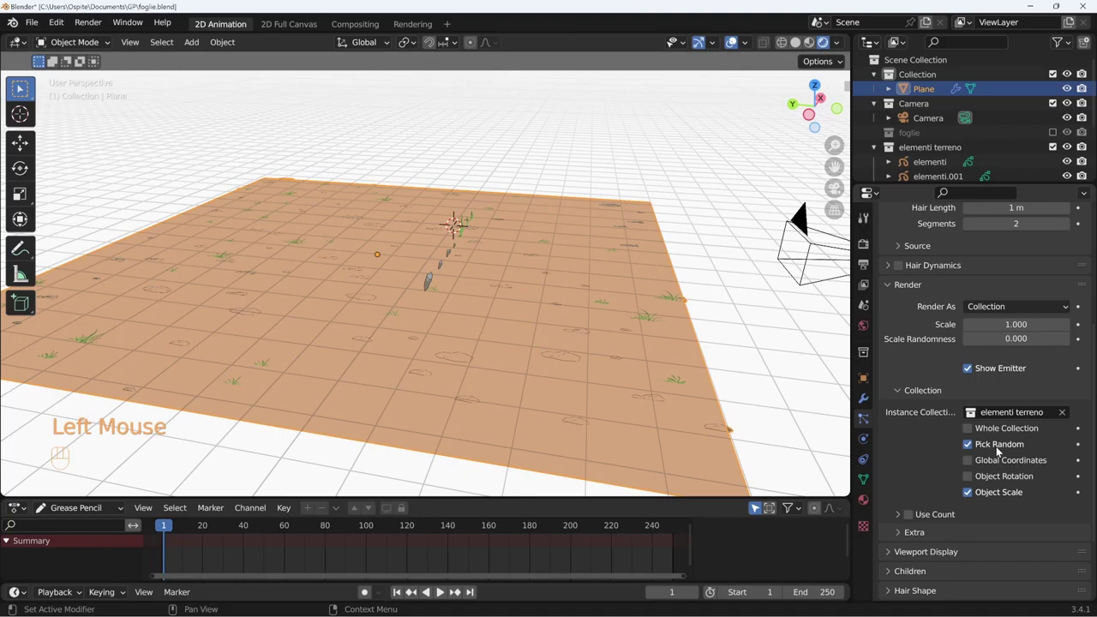
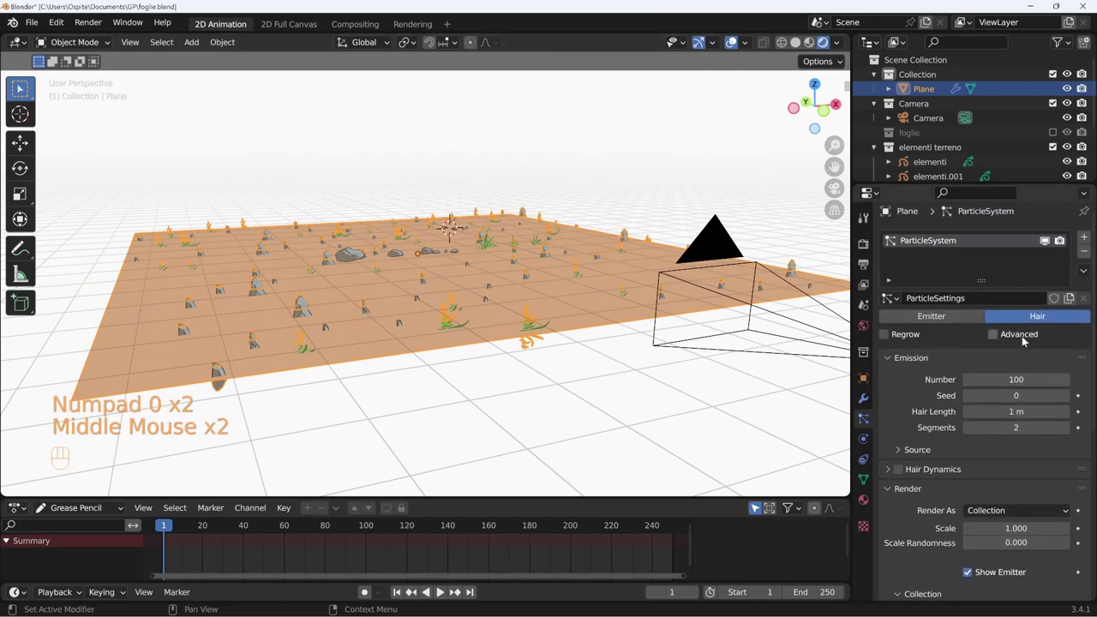
Enable Advanced hair settings to expose rotation with Object X orientation.
click(996, 338)
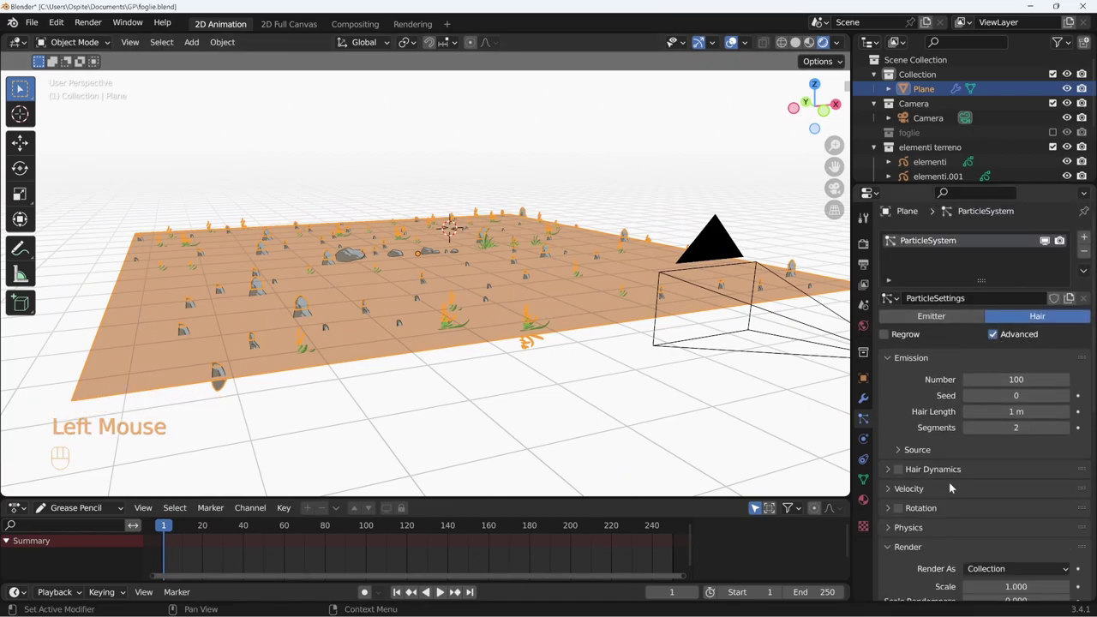
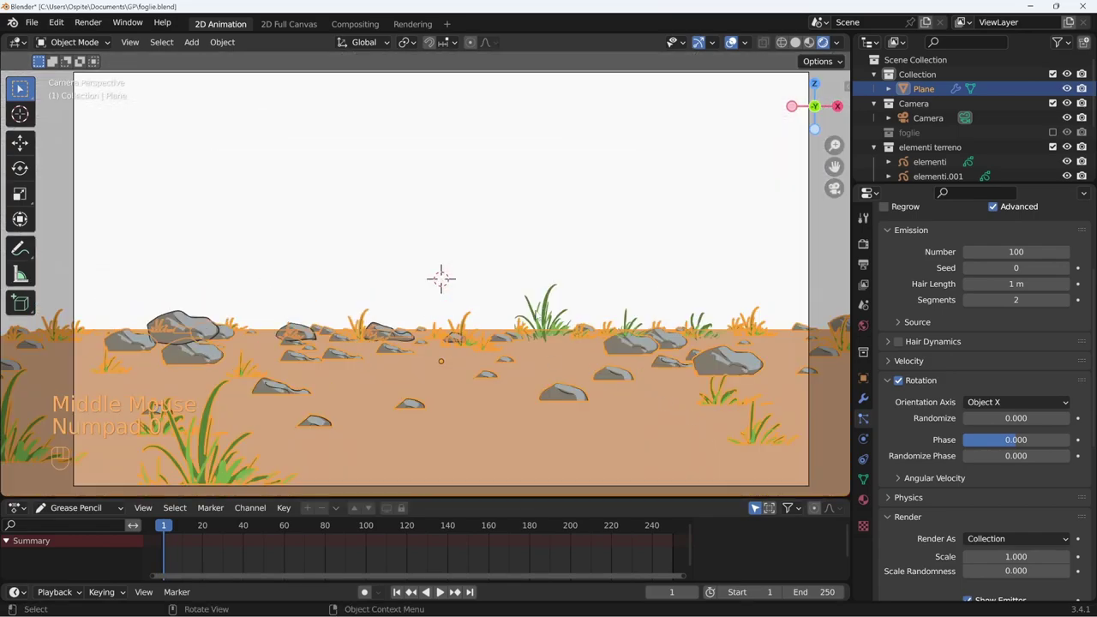
Hide the original elementi terreno collection and enable Use Count so each grass and rock object lists a count of 1.
click(1057, 151)
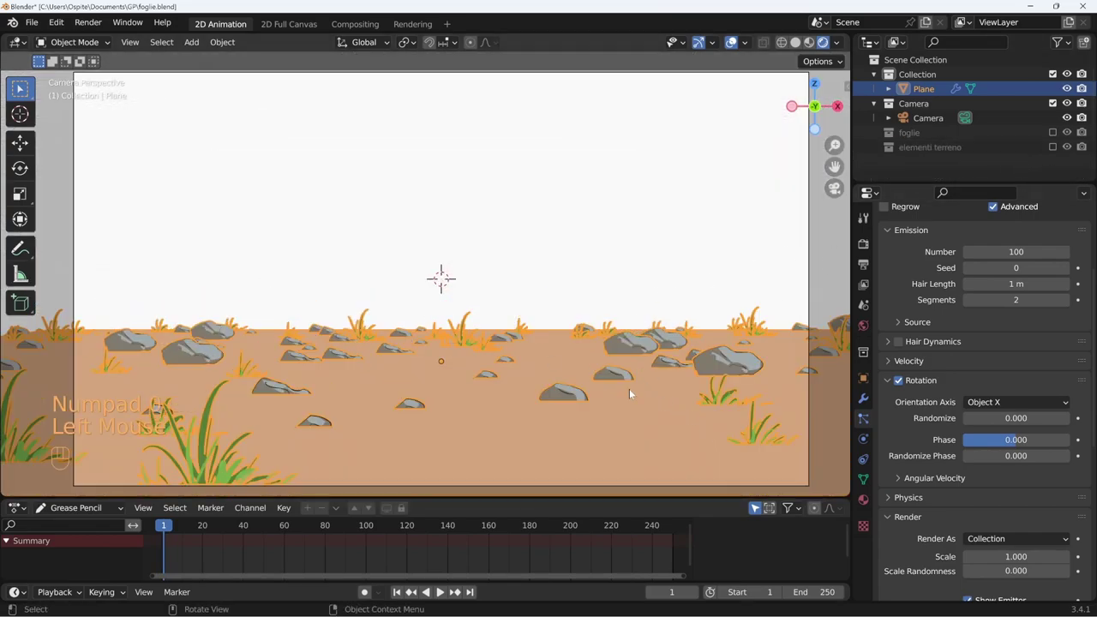
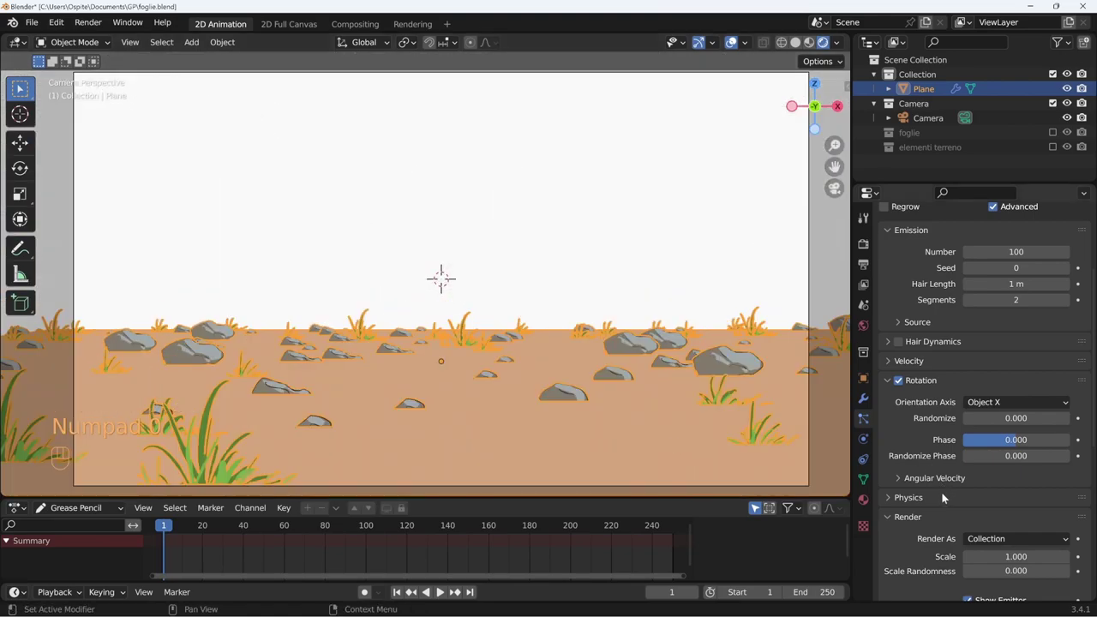
middle_click(1007, 511)
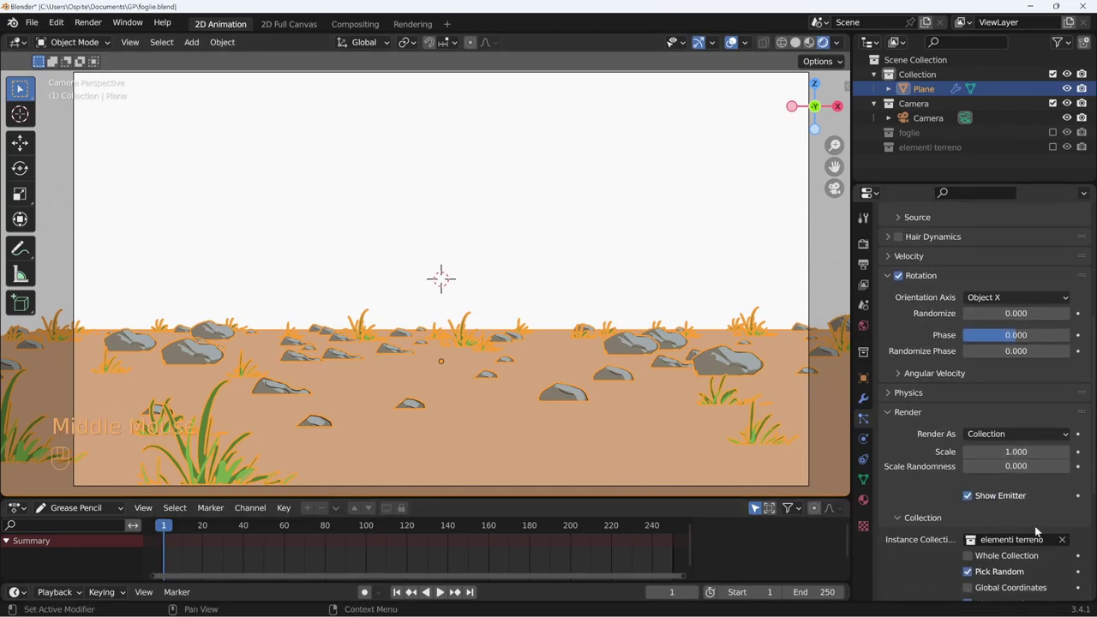
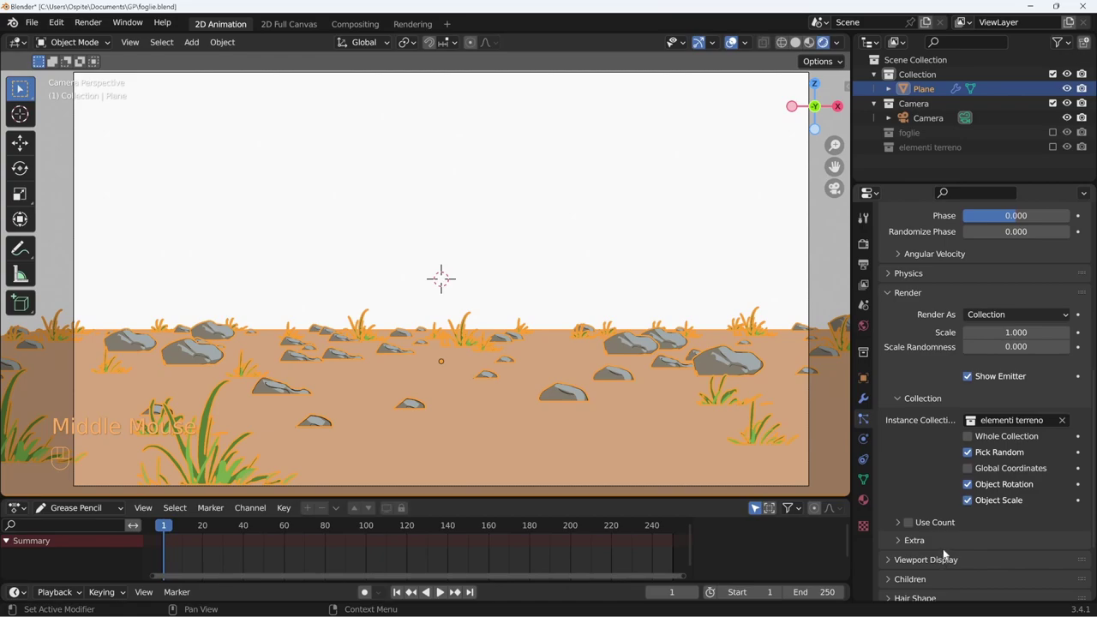
click(900, 527)
middle_click(938, 498)
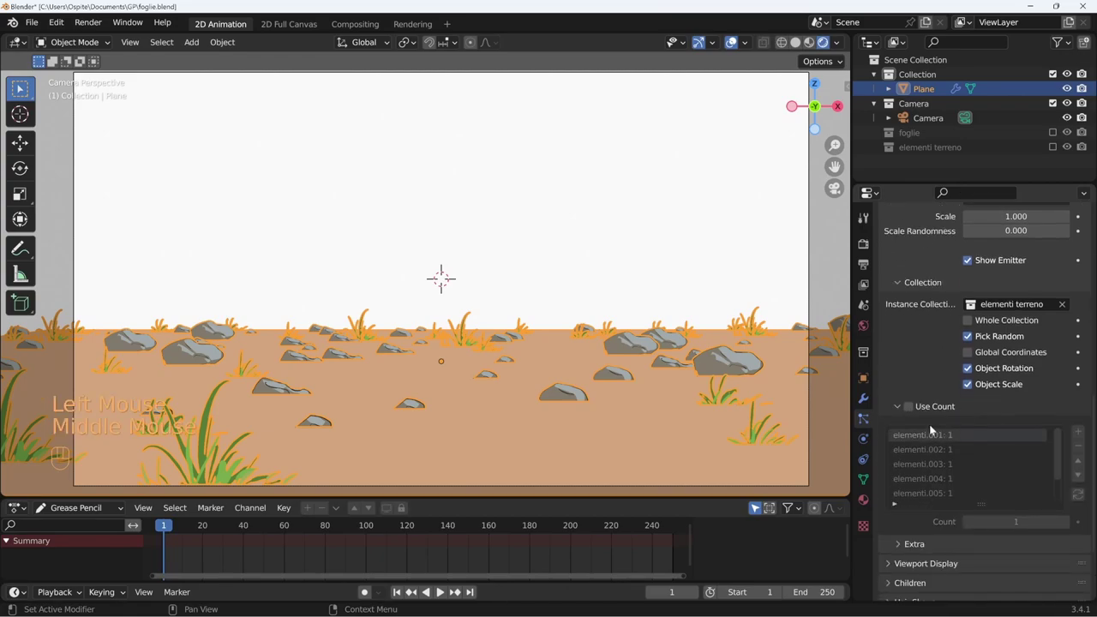
click(911, 421)
drag(1062, 476, 1059, 495)
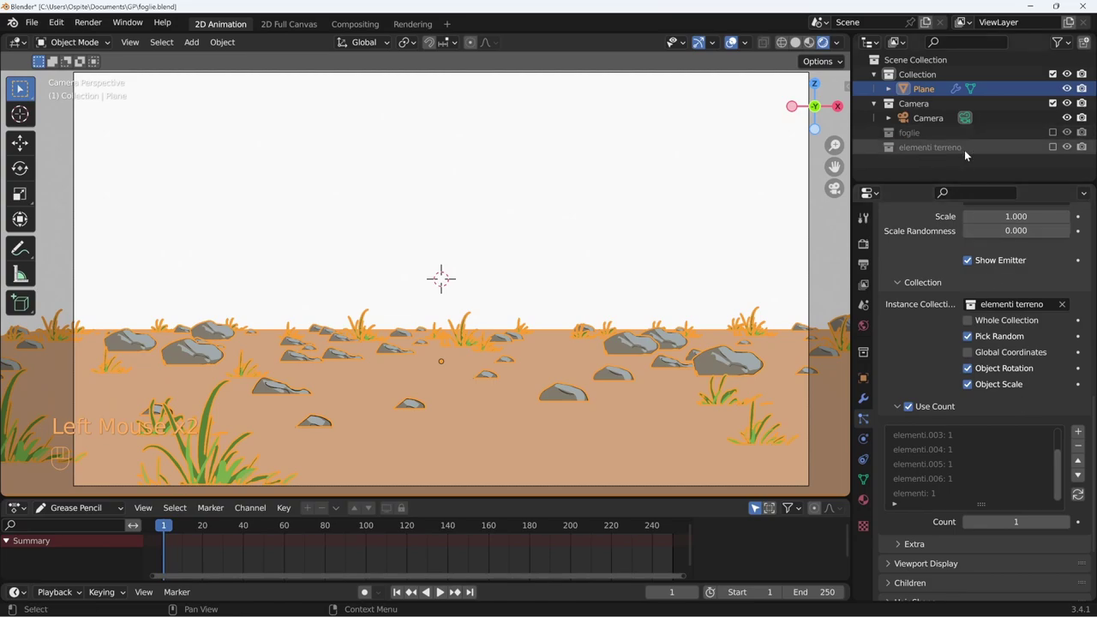
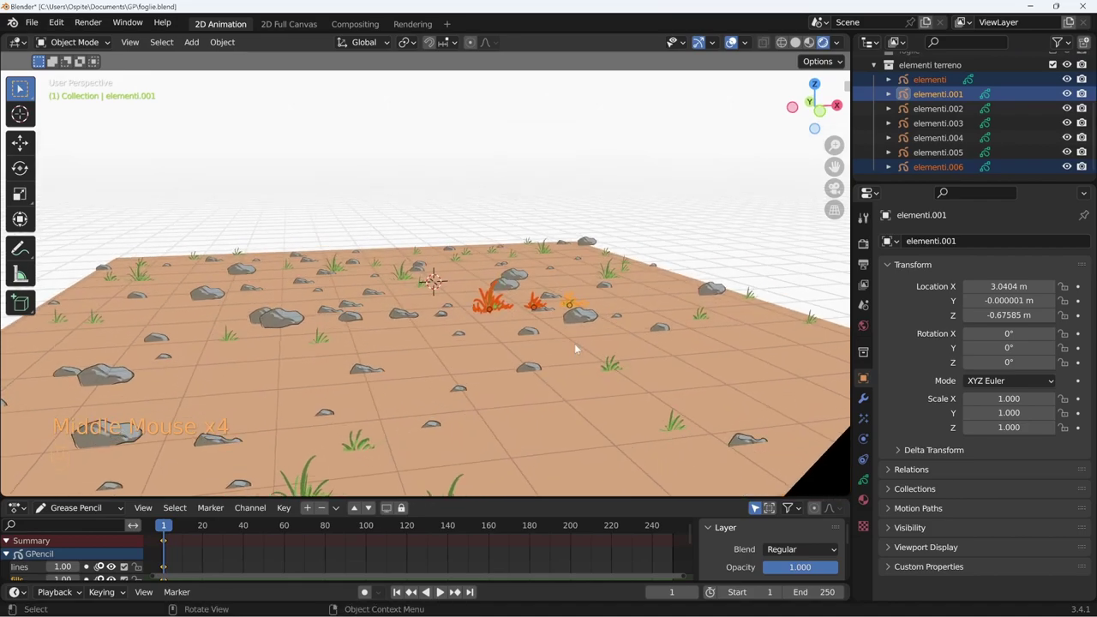
Batch-rename the grass objects to erba and the rock objects to sassi with Ctrl+F2.
key(ctrl+F2)
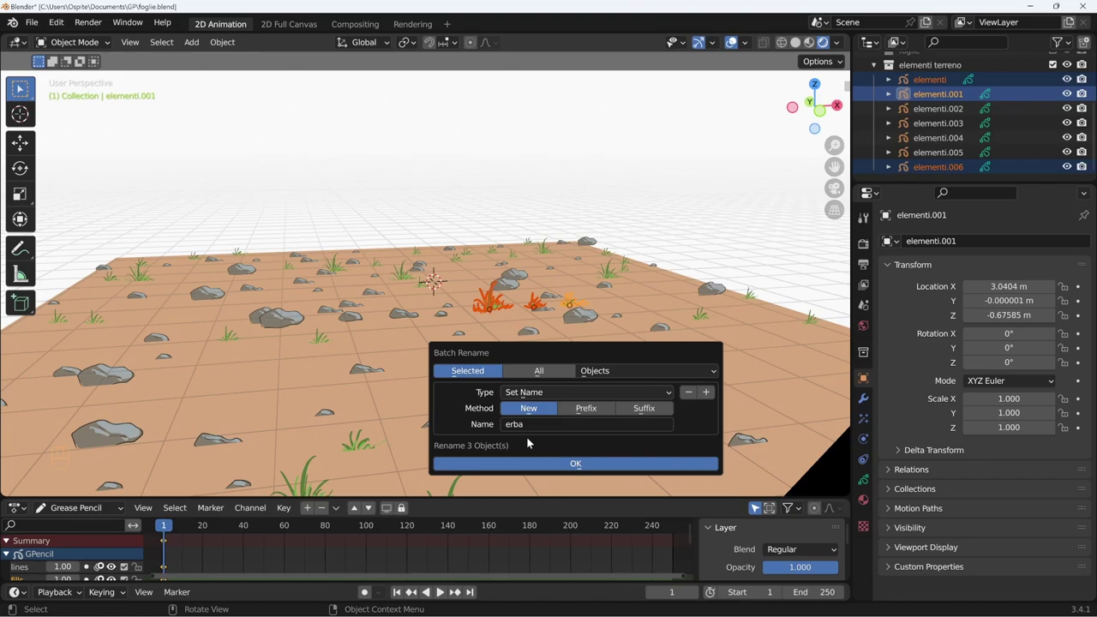
click(939, 84)
click(949, 131)
key(ctrl+F2)
key(s)
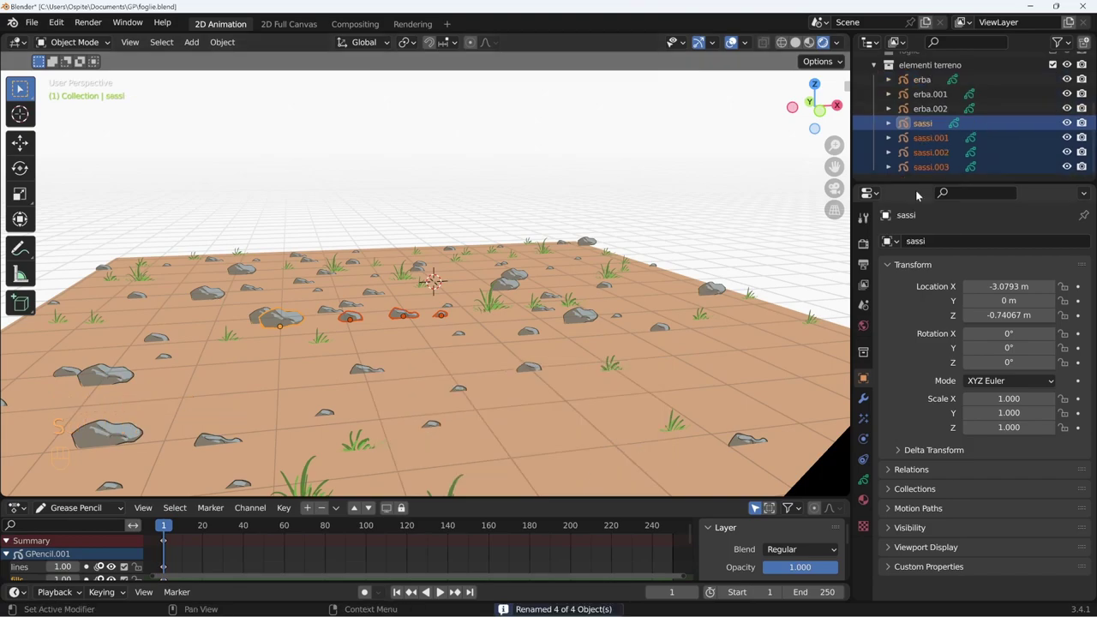
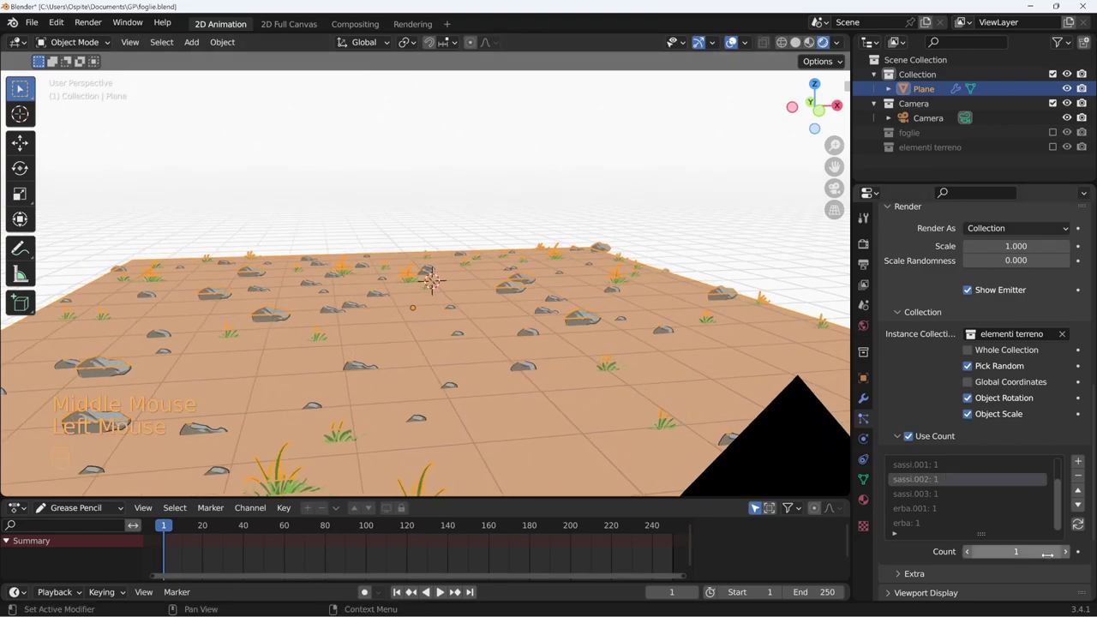
Raise the sassi.002 and sassi.003 counts to 2 and bump erba.001's count.
click(1069, 556)
click(948, 493)
click(1069, 555)
click(939, 508)
click(1068, 556)
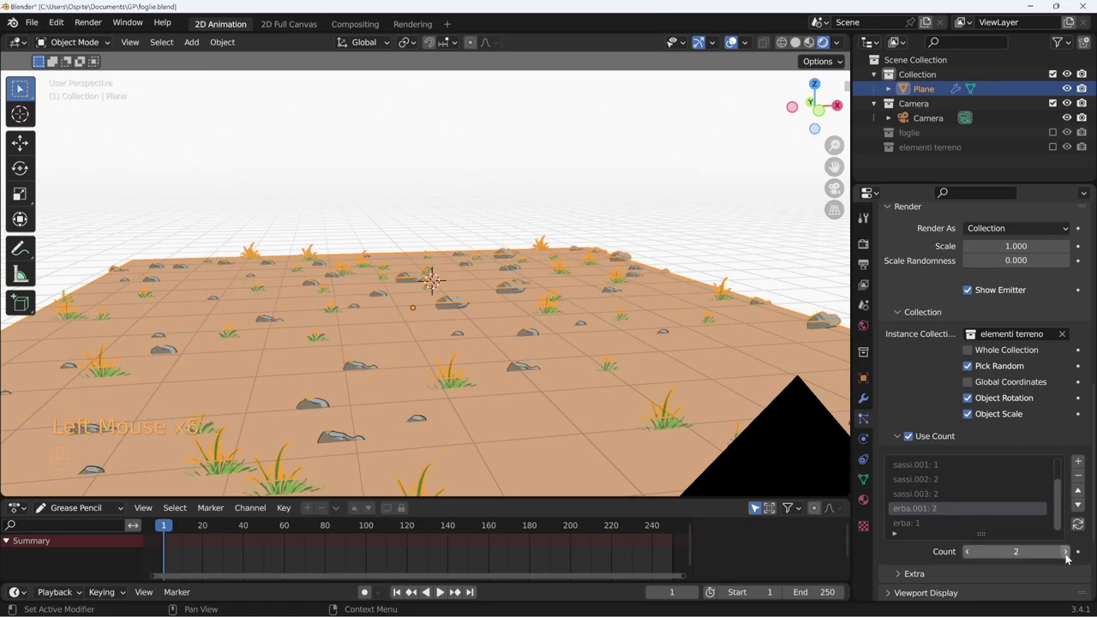
Weight grass higher: erba count to 3 and erba.002 count to 4.
drag(1062, 524, 970, 525)
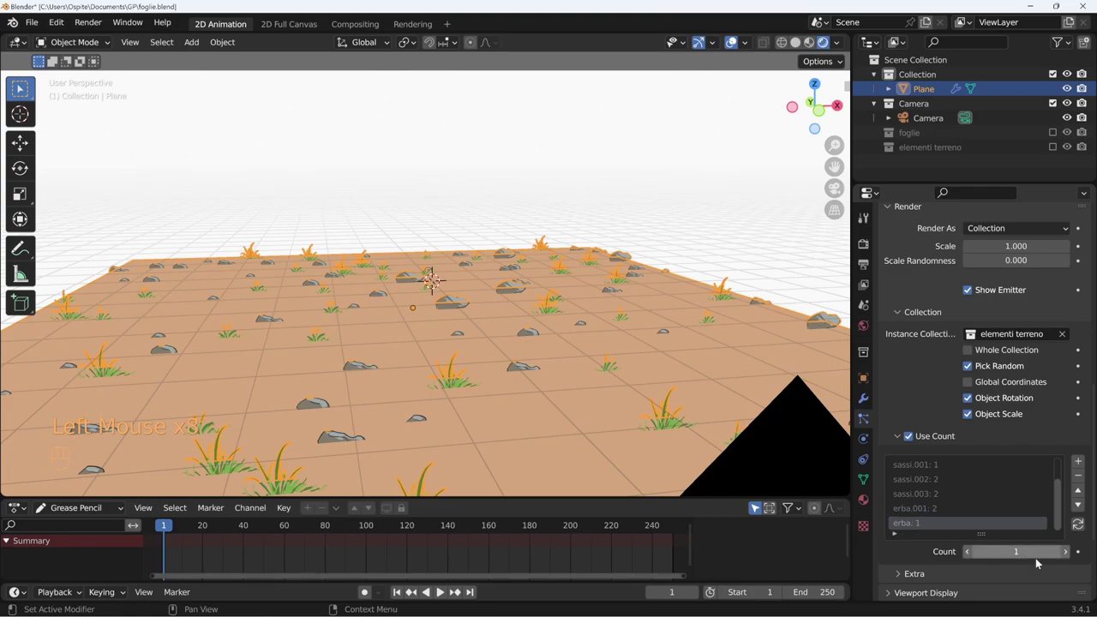
click(1066, 557)
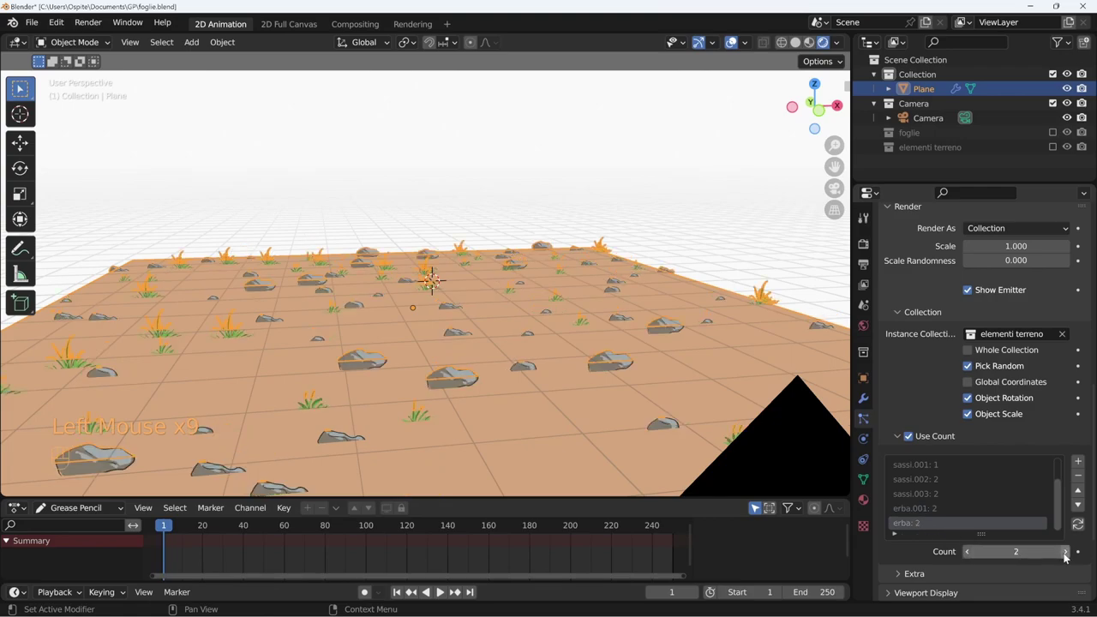
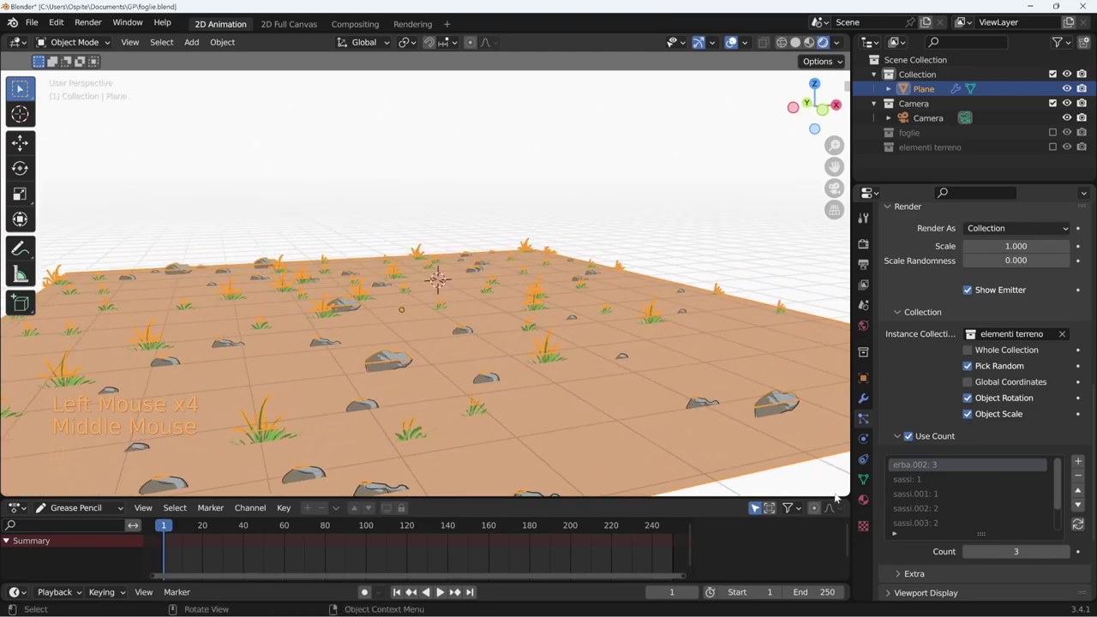
click(1067, 554)
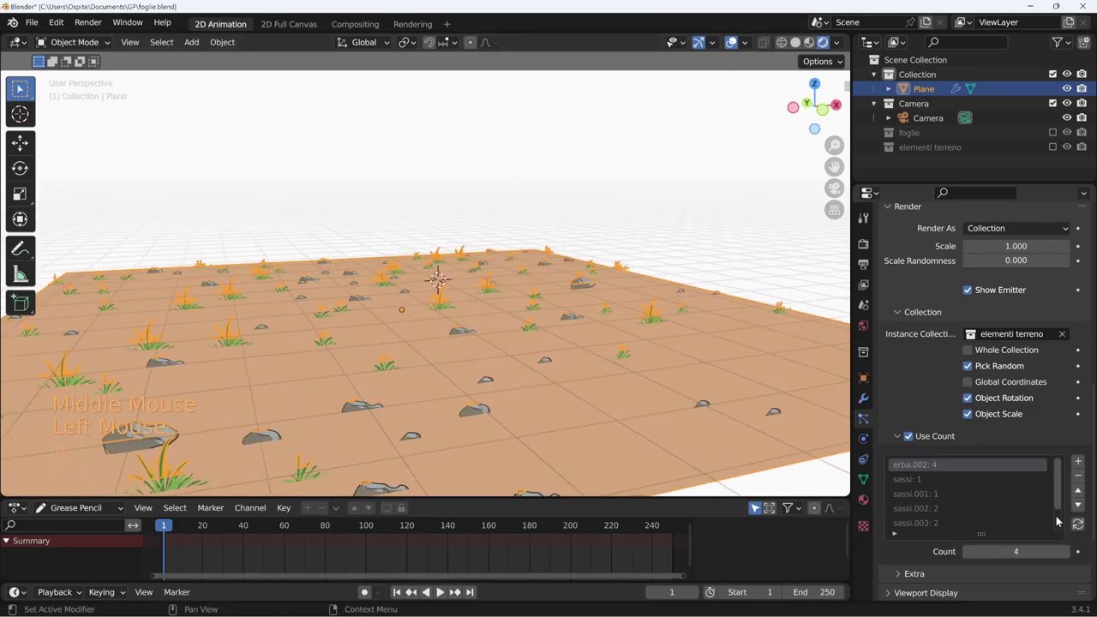
drag(1061, 514, 1053, 533)
click(949, 513)
drag(1068, 556, 947, 526)
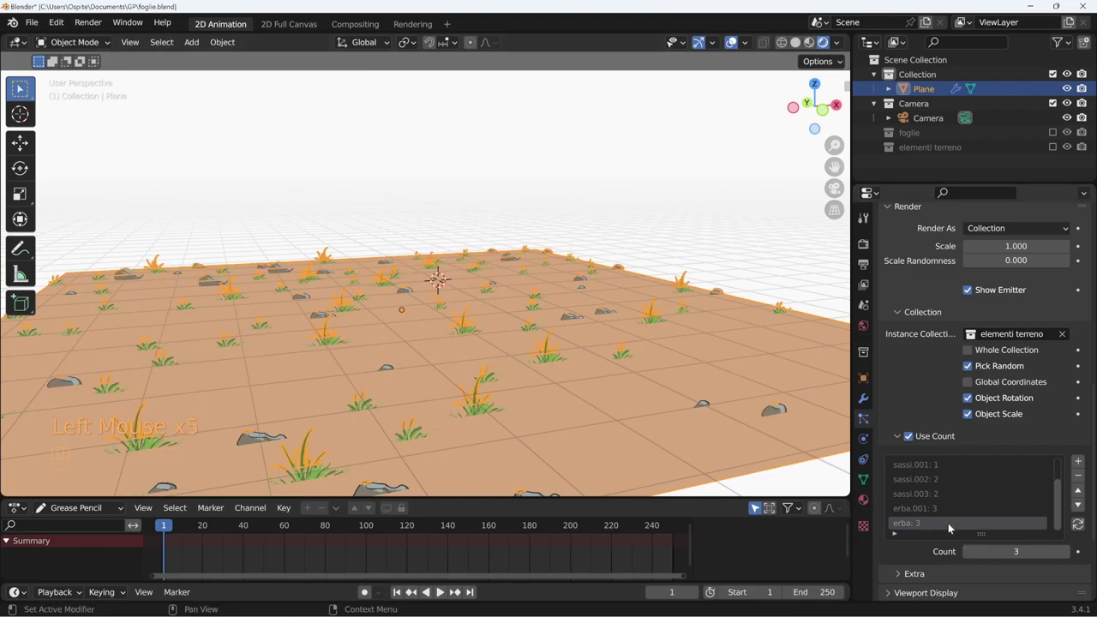
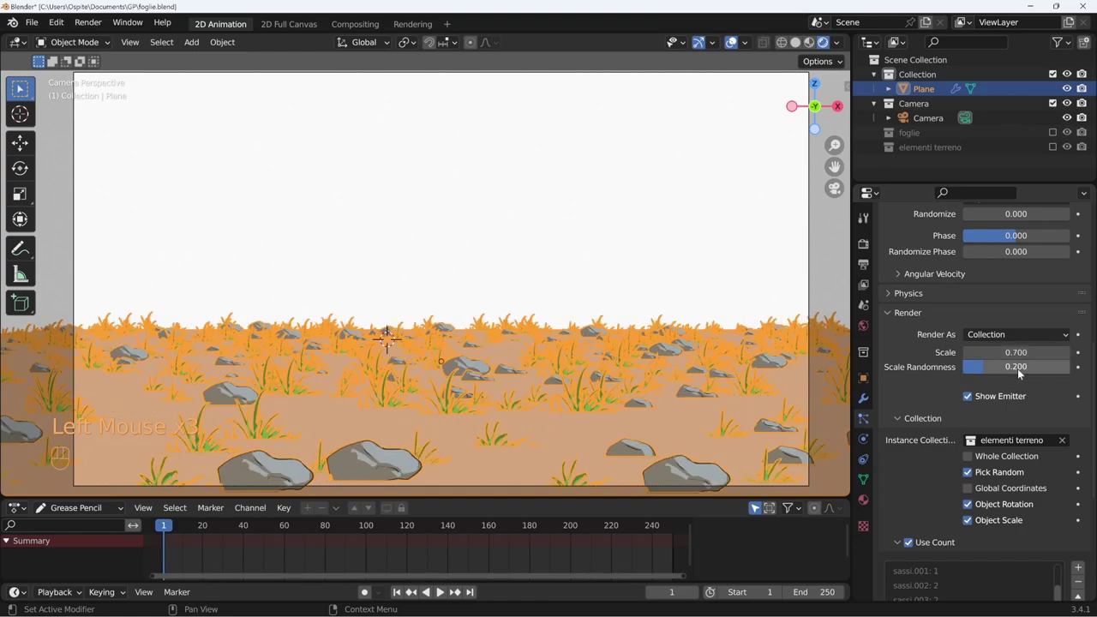
Set the instance Scale Randomness to 0.300 so grass and rock sizes vary.
drag(1026, 370, 1024, 371)
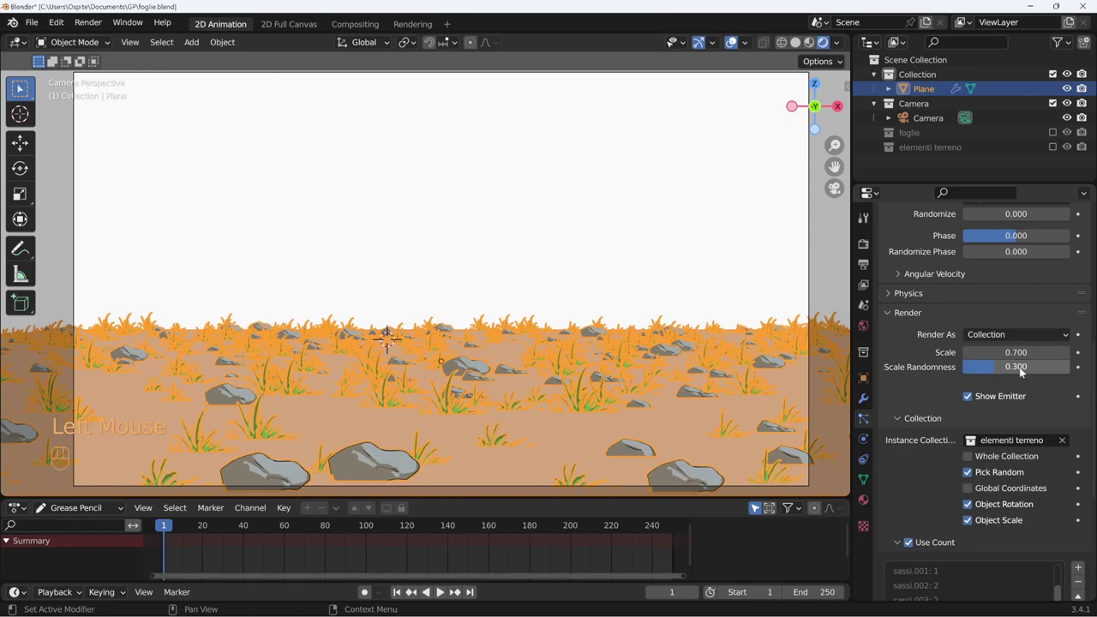
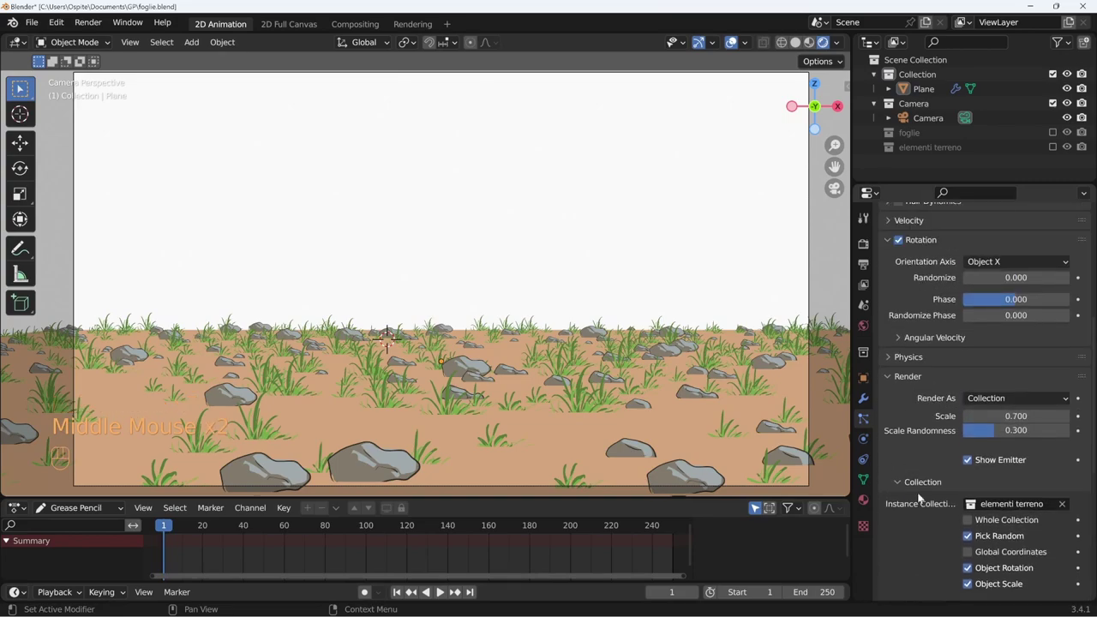
Set rotation Randomize to 0.082 for a slight tilt and save foglie.blend.
click(1013, 281)
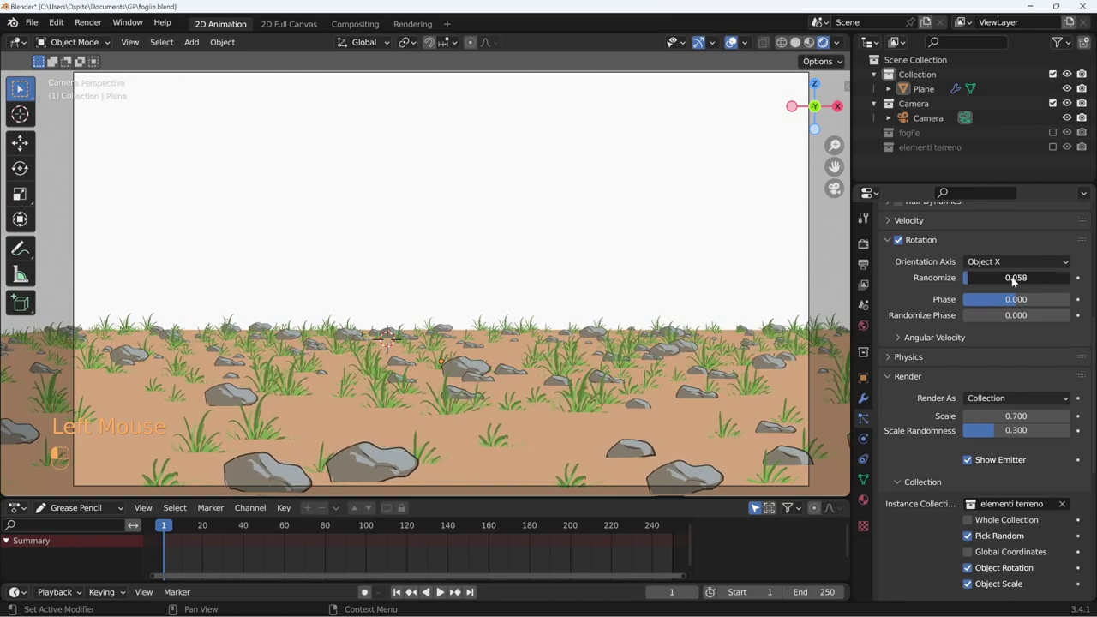
drag(1010, 282, 999, 295)
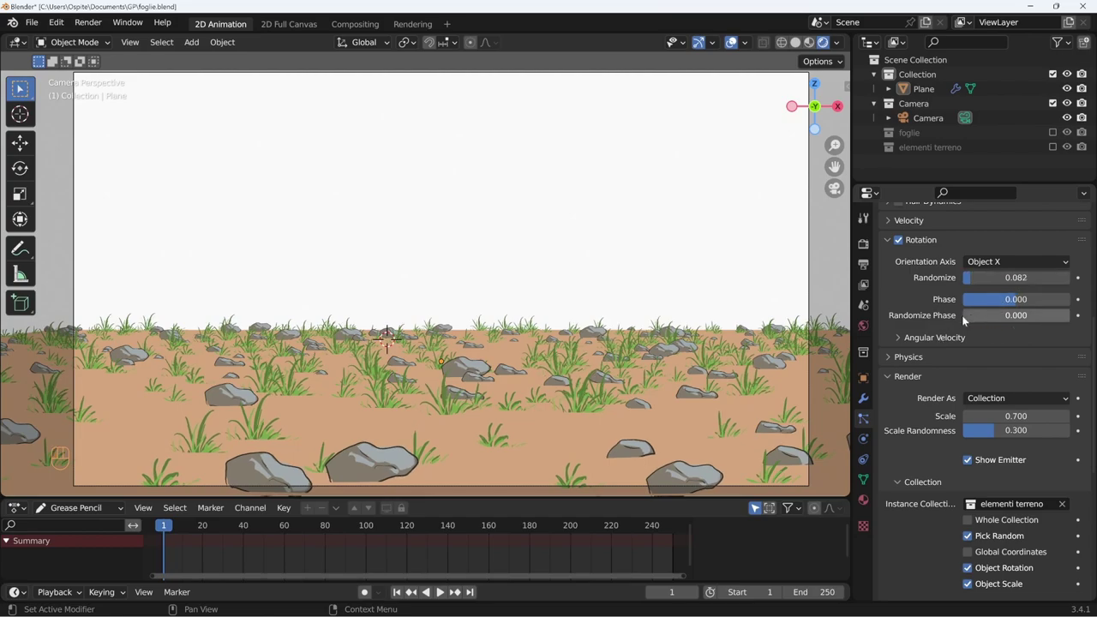
drag(170, 527, 565, 518)
key(shift+Left)
key(ctrl+s)
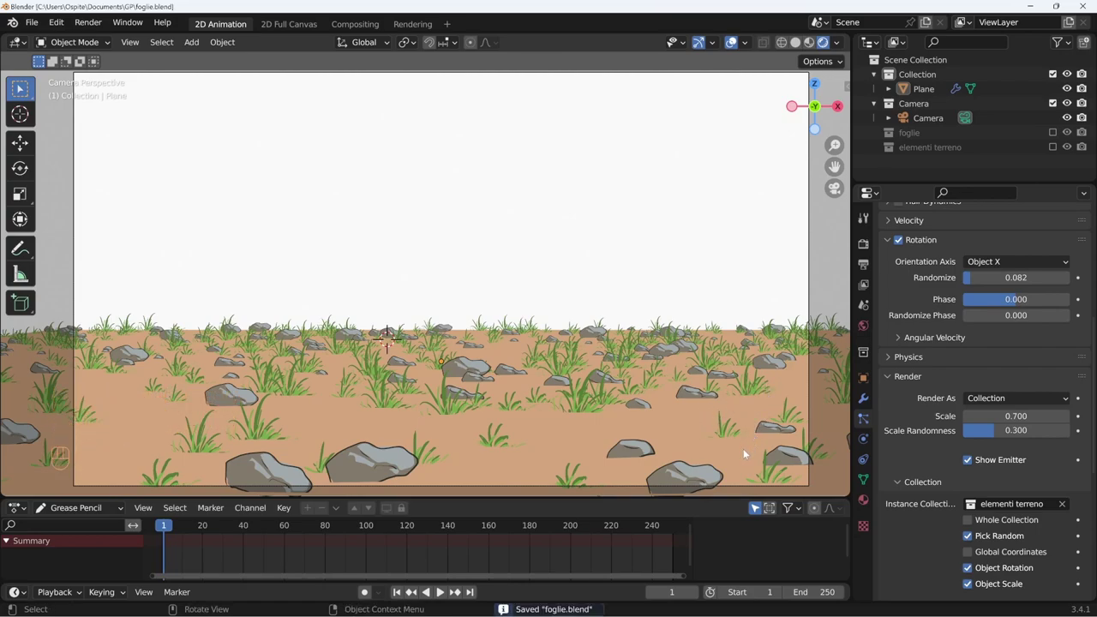
Scrub the timeline to frame 231 and back, play the animation, and stop at frame 37.
drag(175, 526, 637, 532)
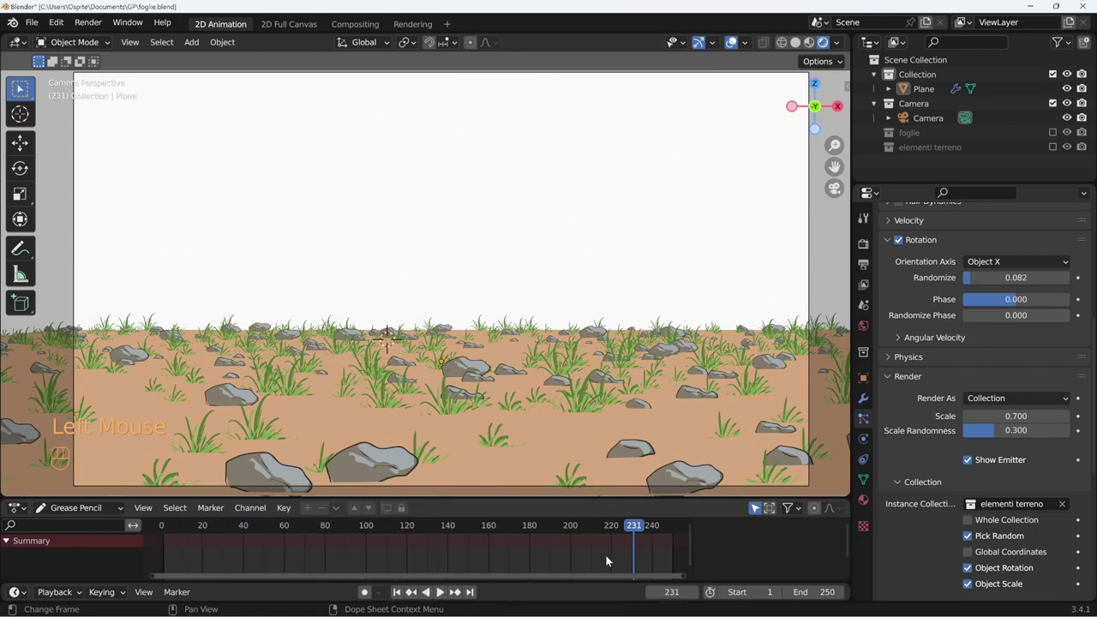
drag(625, 531, 199, 525)
key(shift+space)
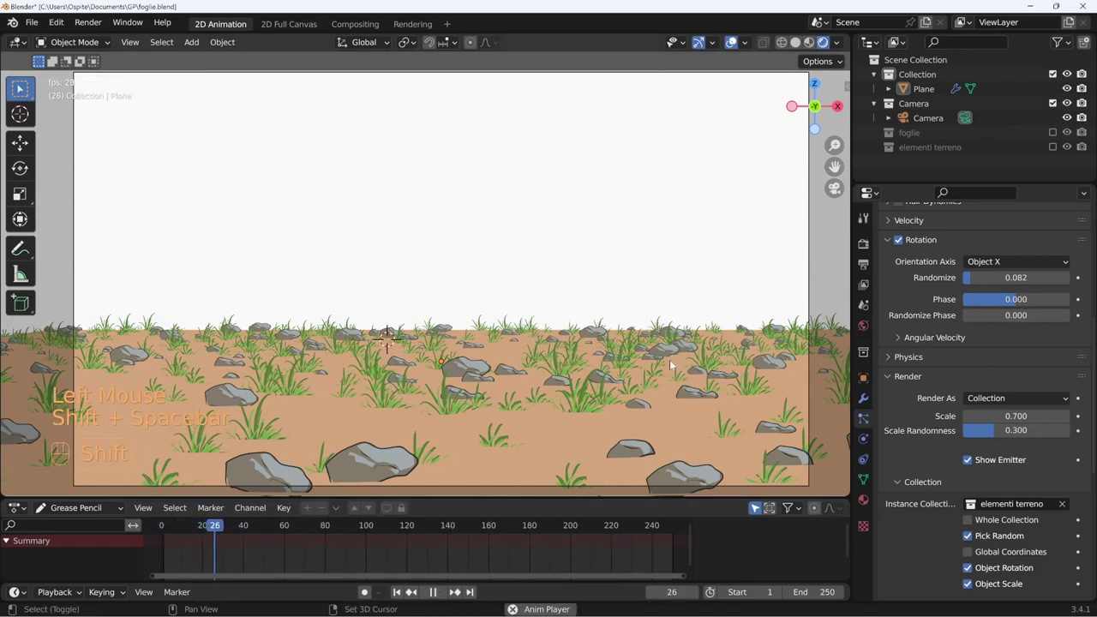
key(shift+space)
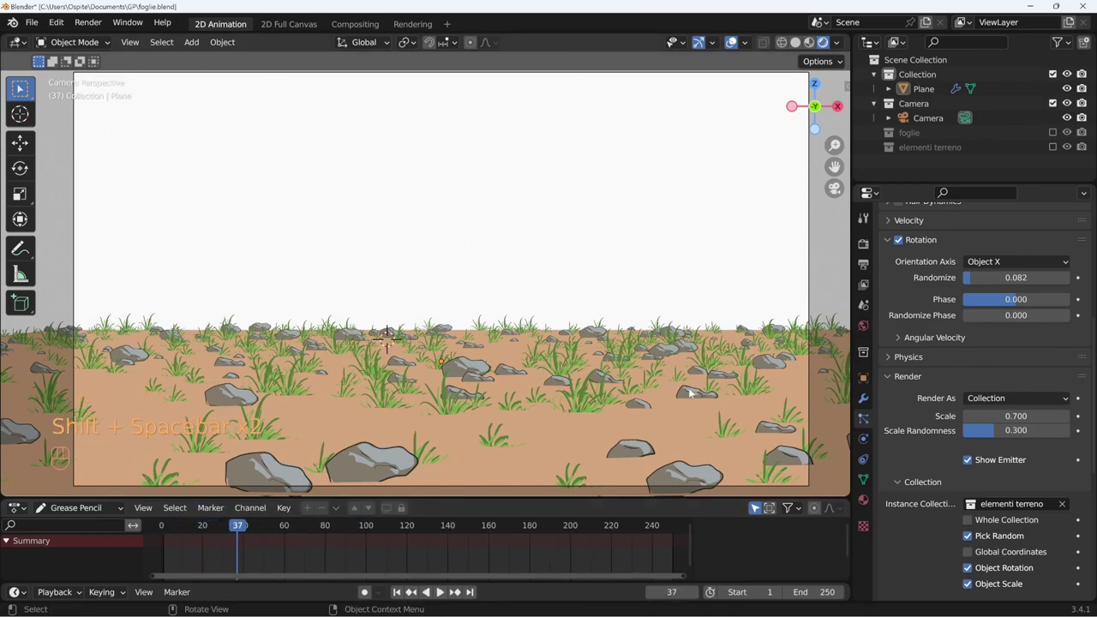